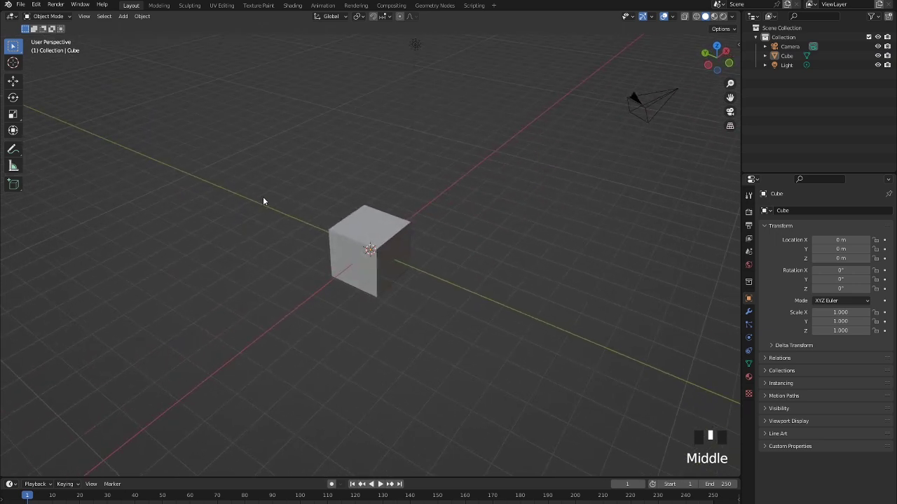
Save the project as ForestScene on the Desktop.
{"action": "key", "text": "ctrl+s"}
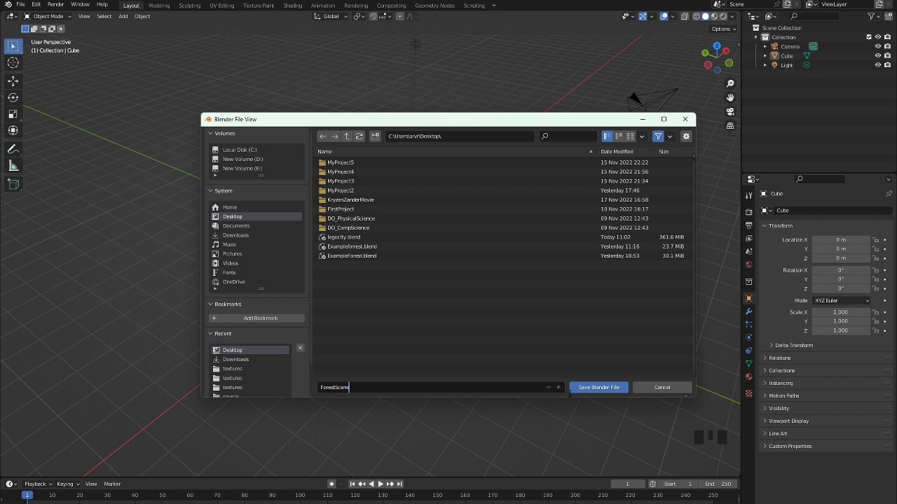
{"action": "left_click_drag", "start_coordinate": [204, 279], "coordinate": [327, 229]}
{"action": "left_click", "coordinate": [327, 230]}
Delete the default cube, leaving only the camera and light.
{"action": "left_click", "coordinate": [363, 247]}
{"action": "key", "text": "Delete"}
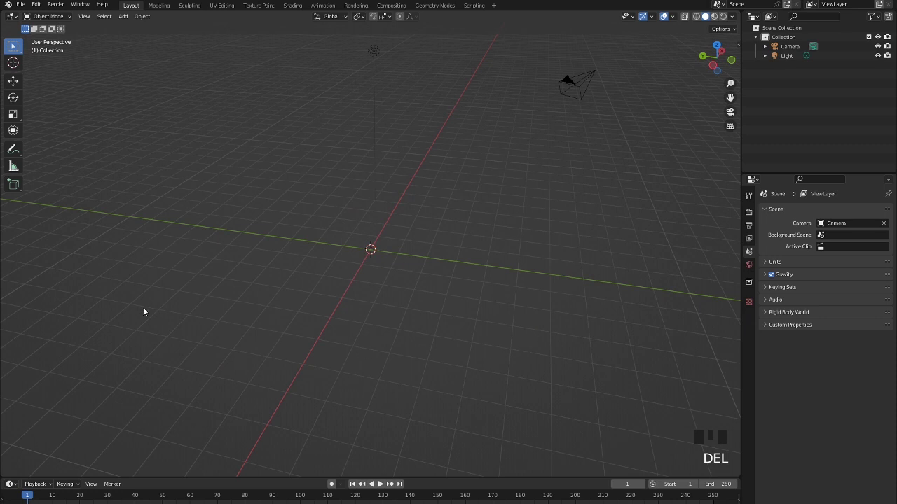
Orbit the empty scene to look down on the grid from above.
{"action": "left_click_drag", "start_coordinate": [186, 326], "coordinate": [43, 5]}
{"action": "left_click_drag", "start_coordinate": [42, 4], "coordinate": [153, 73]}
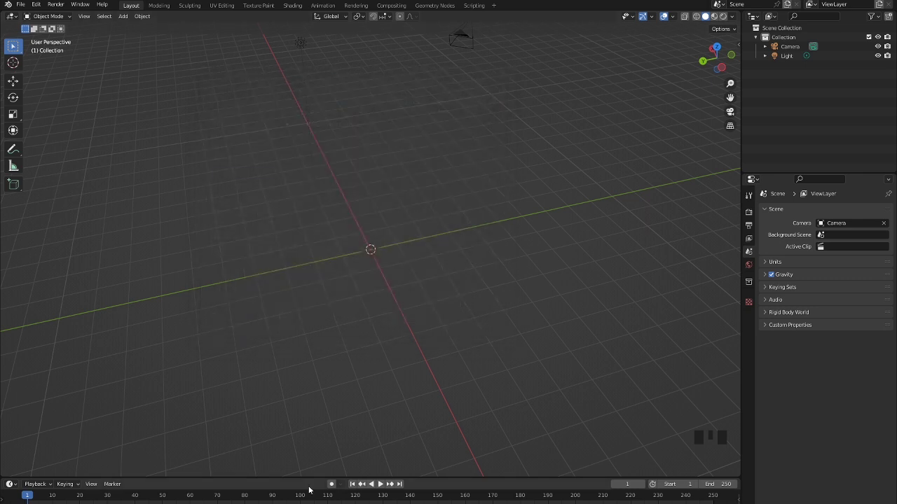
{"action": "left_click_drag", "start_coordinate": [231, 321], "coordinate": [356, 349]}
{"action": "scroll", "scroll_direction": "up", "scroll_amount": 3}
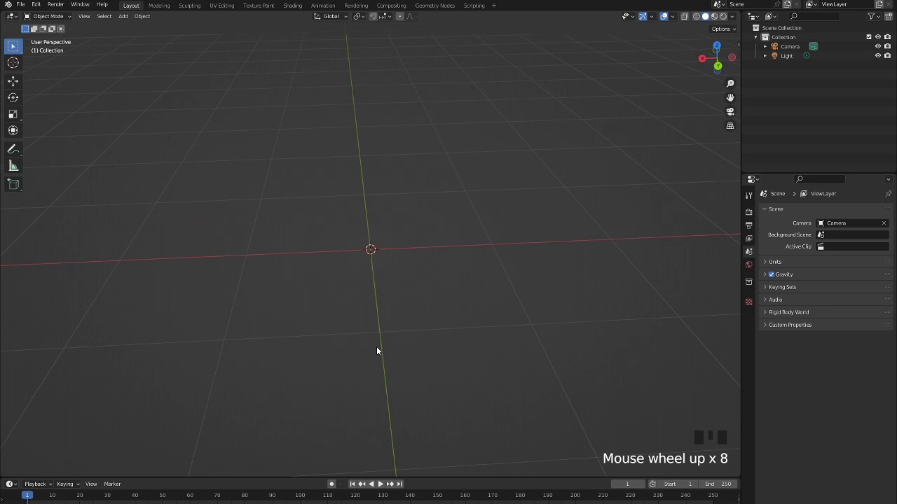
{"action": "left_click_drag", "start_coordinate": [384, 350], "coordinate": [352, 240]}
Add an A.N.T. Landscape mesh at the origin and look it over.
{"action": "key", "text": "shift+a"}
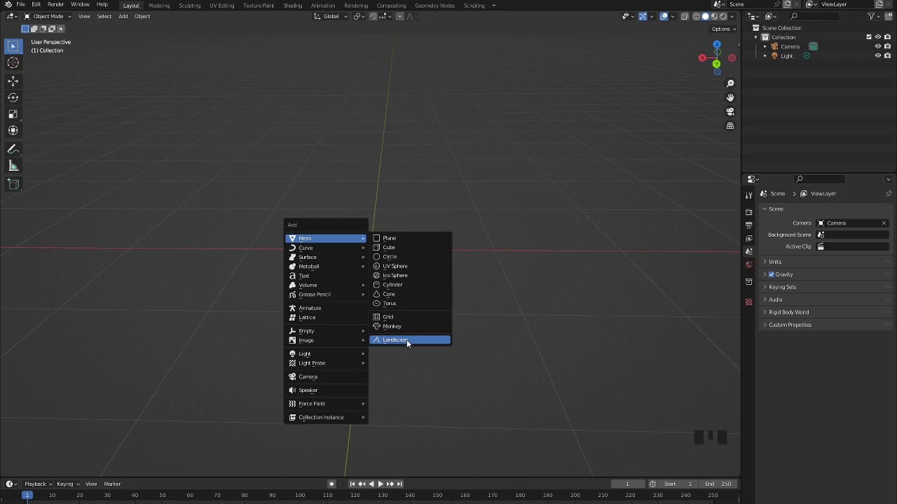
{"action": "scroll", "scroll_direction": "down", "scroll_amount": 3}
{"action": "left_click_drag", "start_coordinate": [327, 344], "coordinate": [347, 359]}
{"action": "scroll", "scroll_direction": "up", "scroll_amount": 3}
{"action": "left_click_drag", "start_coordinate": [336, 351], "coordinate": [439, 264]}
{"action": "left_click", "coordinate": [439, 264]}
{"action": "scroll", "scroll_direction": "up", "scroll_amount": 3}
{"action": "left_click_drag", "start_coordinate": [370, 323], "coordinate": [120, 358]}
{"action": "scroll", "scroll_direction": "down", "scroll_amount": 3}
{"action": "left_click_drag", "start_coordinate": [181, 316], "coordinate": [386, 347]}
{"action": "scroll", "scroll_direction": "down", "scroll_amount": 3}
{"action": "middle_click", "coordinate": [386, 363]}
Scale the landscape up to about 24.6 times its original size.
{"action": "key", "text": "s"}
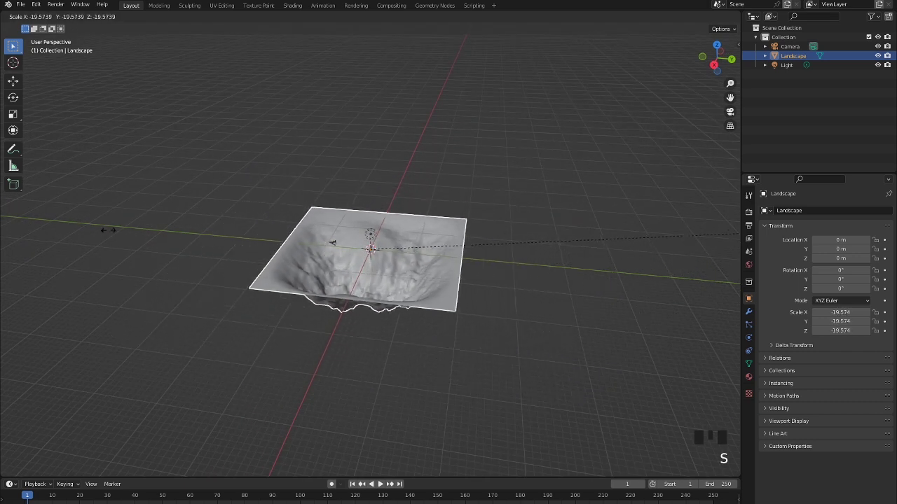
{"action": "key", "text": "ctrl+z"}
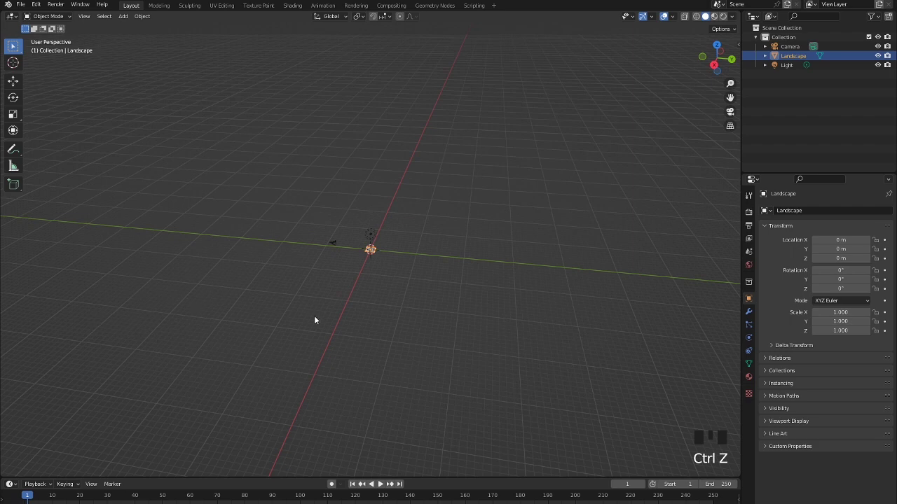
{"action": "key", "text": "s"}
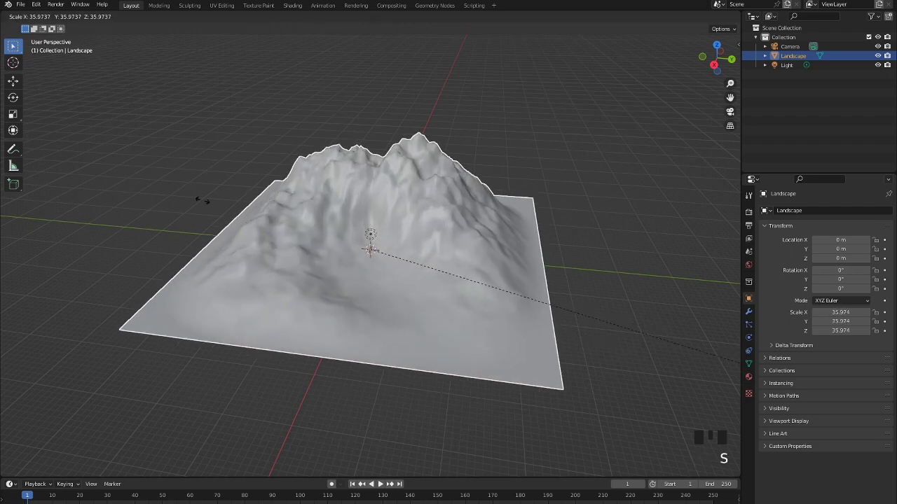
{"action": "left_click", "coordinate": [185, 149]}
{"action": "left_click", "coordinate": [435, 285]}
{"action": "left_click_drag", "start_coordinate": [498, 262], "coordinate": [509, 258]}
{"action": "left_click", "coordinate": [509, 258]}
{"action": "key", "text": "s"}
{"action": "middle_click", "coordinate": [523, 300]}
Move the landscape along Y so it sits off to one side of the origin.
{"action": "key", "text": "g"}
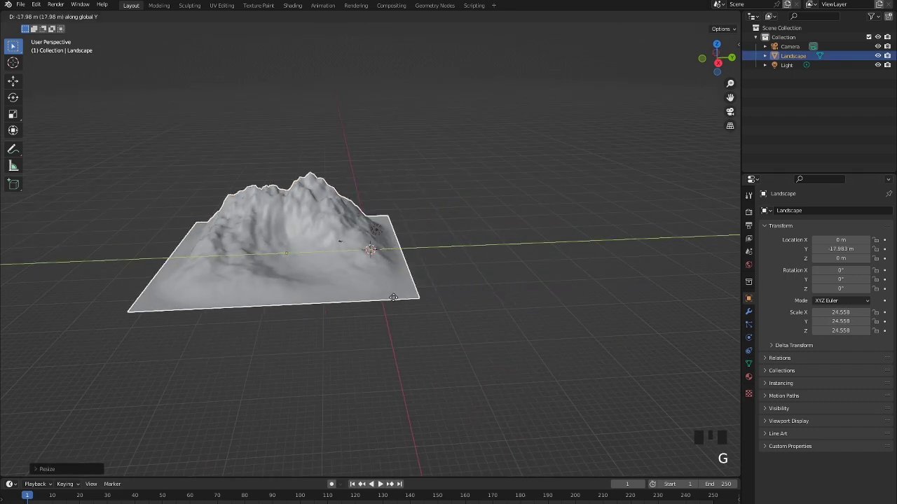
{"action": "left_click_drag", "start_coordinate": [471, 227], "coordinate": [471, 227]}
{"action": "scroll", "scroll_direction": "up", "scroll_amount": 3}
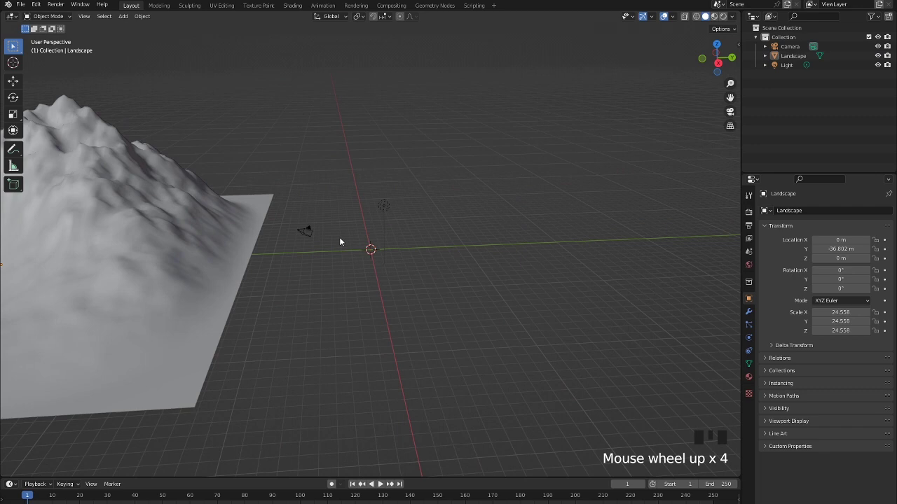
Add a Sapling Tree Gen curve at the origin and view the whole tree.
{"action": "key", "text": "shift+a"}
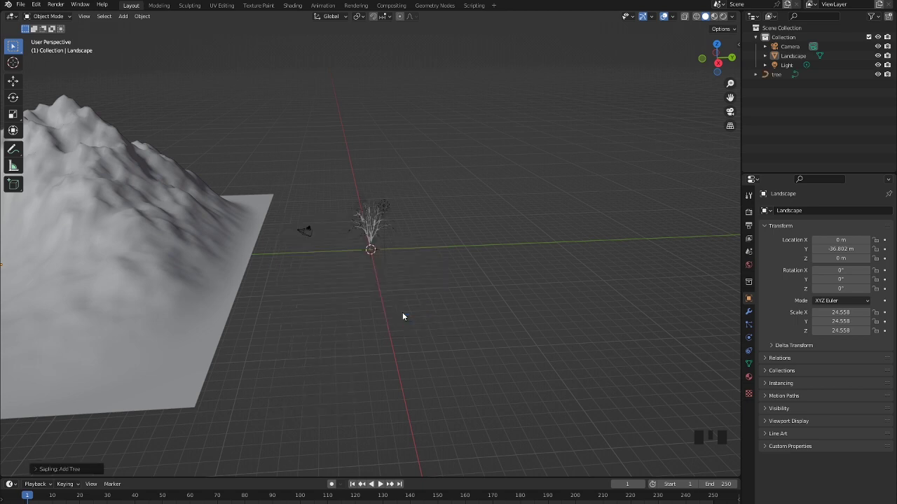
{"action": "scroll", "scroll_direction": "up", "scroll_amount": 3}
{"action": "scroll", "scroll_direction": "up", "scroll_amount": 3}
{"action": "left_click_drag", "start_coordinate": [297, 328], "coordinate": [268, 299]}
{"action": "scroll", "scroll_direction": "down", "scroll_amount": 3}
{"action": "left_click_drag", "start_coordinate": [299, 304], "coordinate": [369, 305]}
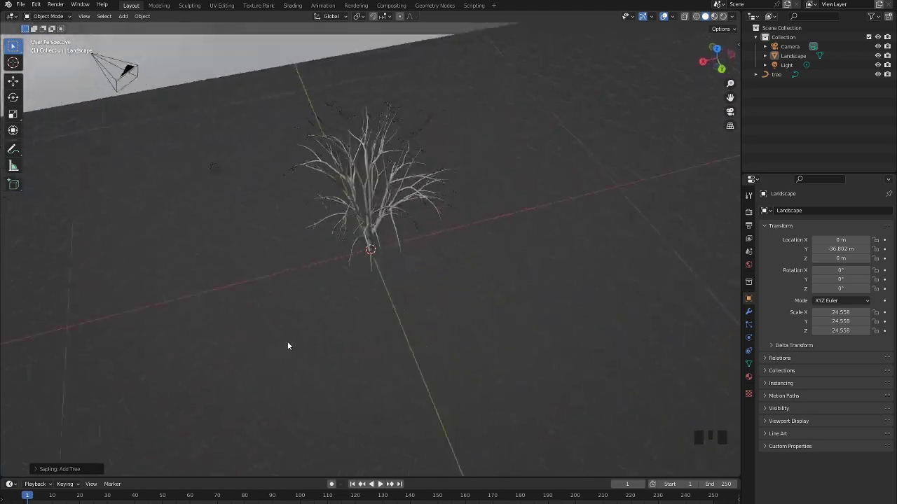
{"action": "scroll", "scroll_direction": "up", "scroll_amount": 3}
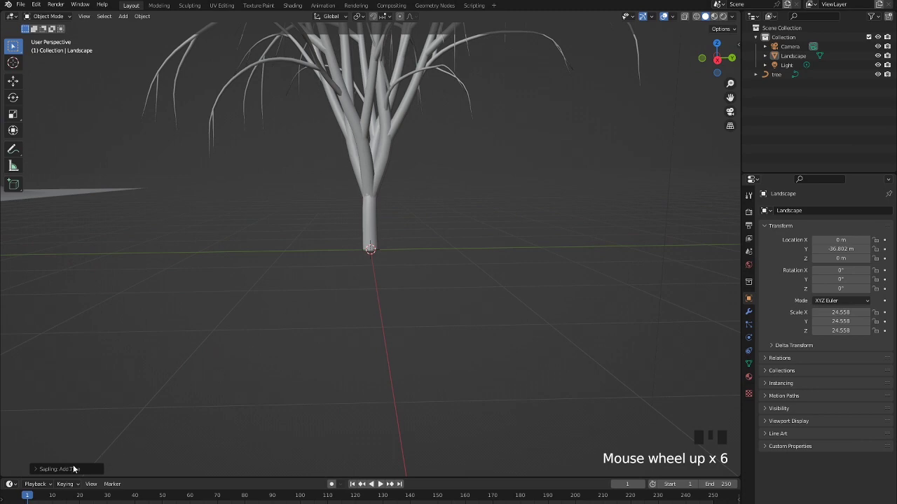
{"action": "left_click_drag", "start_coordinate": [321, 335], "coordinate": [59, 474]}
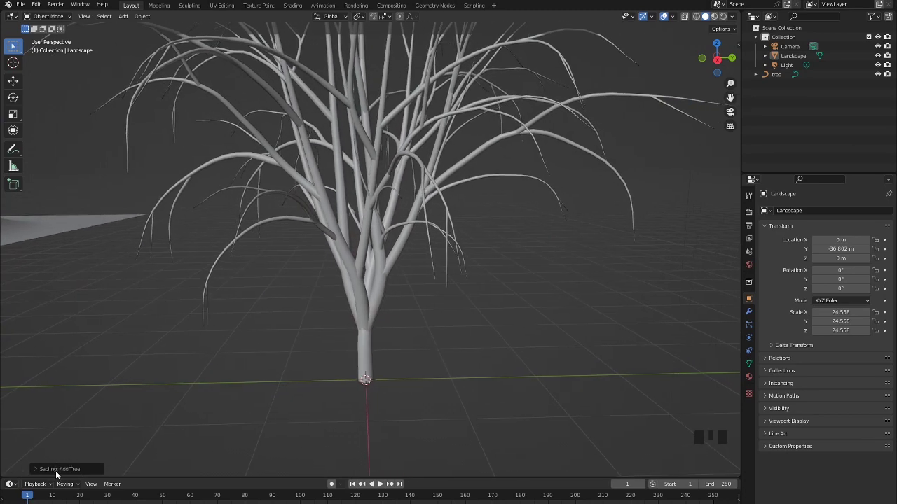
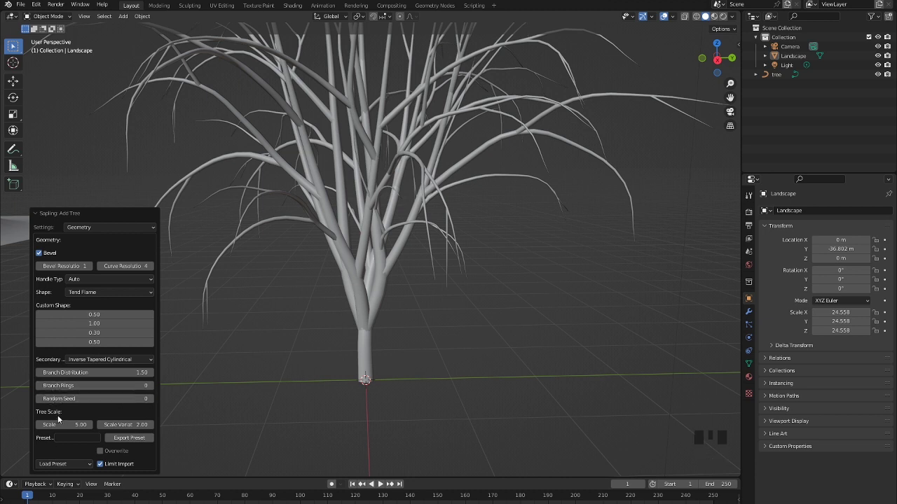
Tune the Add Tree settings, including Scale 15 and Random Seed 2789.
{"action": "left_click_drag", "start_coordinate": [63, 465], "coordinate": [356, 301]}
{"action": "scroll", "scroll_direction": "down", "scroll_amount": 3}
{"action": "scroll", "scroll_direction": "down", "scroll_amount": 3}
{"action": "left_click_drag", "start_coordinate": [40, 466], "coordinate": [360, 256]}
{"action": "scroll", "scroll_direction": "down", "scroll_amount": 3}
{"action": "scroll", "scroll_direction": "up", "scroll_amount": 3}
{"action": "left_click_drag", "start_coordinate": [75, 463], "coordinate": [398, 270]}
{"action": "scroll", "scroll_direction": "up", "scroll_amount": 3}
{"action": "left_click_drag", "start_coordinate": [294, 259], "coordinate": [324, 260]}
{"action": "scroll", "scroll_direction": "down", "scroll_amount": 3}
{"action": "left_click_drag", "start_coordinate": [322, 283], "coordinate": [324, 286]}
Change the tree's Geometry options to give it a bare branching shape.
{"action": "left_click", "coordinate": [313, 298]}
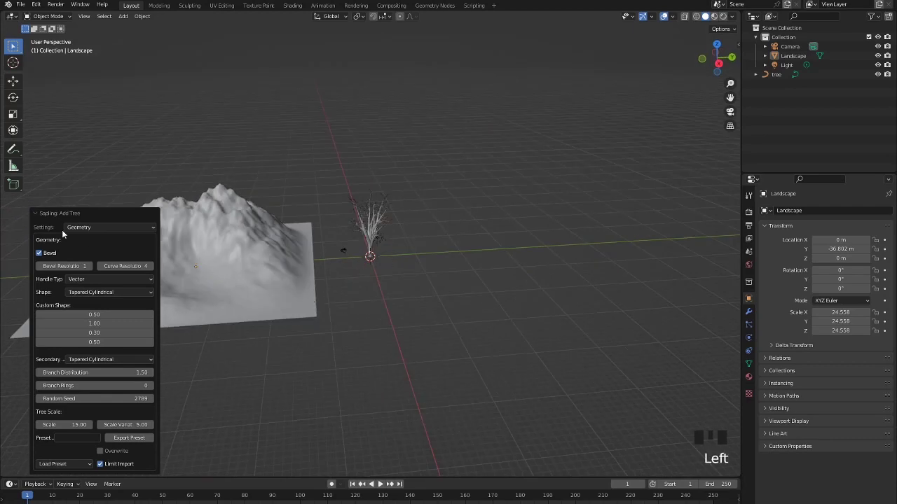
{"action": "left_click", "coordinate": [38, 215]}
{"action": "scroll", "scroll_direction": "up", "scroll_amount": 3}
{"action": "left_click", "coordinate": [365, 208]}
{"action": "left_click_drag", "start_coordinate": [353, 345], "coordinate": [271, 317]}
{"action": "scroll", "scroll_direction": "down", "scroll_amount": 3}
{"action": "left_click", "coordinate": [218, 286]}
Select the tree and scale it down to 0.66.
{"action": "key", "text": "s"}
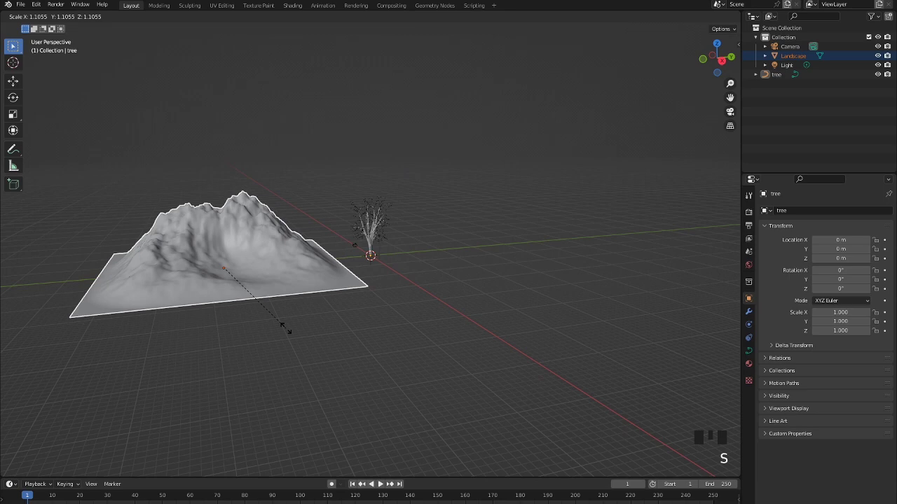
{"action": "scroll", "scroll_direction": "up", "scroll_amount": 3}
{"action": "left_click", "coordinate": [412, 210]}
{"action": "left_click", "coordinate": [393, 214]}
{"action": "left_click", "coordinate": [348, 209]}
{"action": "scroll", "scroll_direction": "down", "scroll_amount": 3}
{"action": "key", "text": "s"}
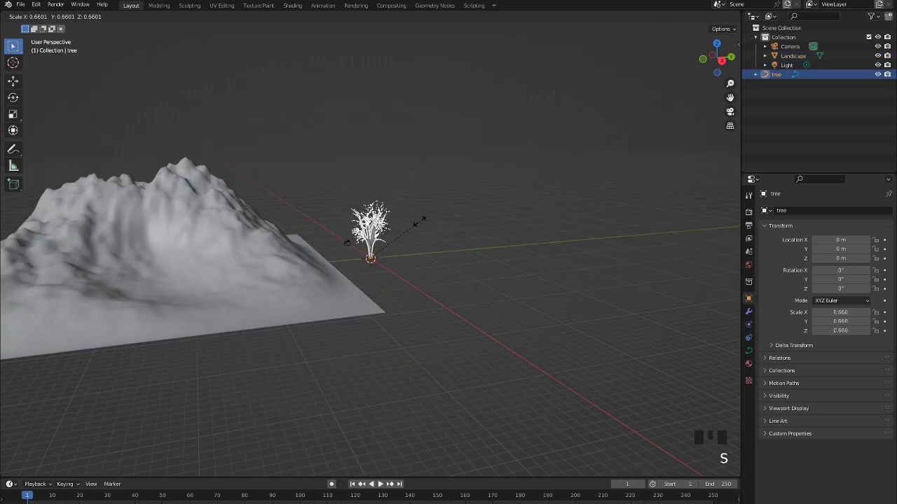
Move the tree onto the upper slope and raise it along Z onto the hill surface.
{"action": "key", "text": "g"}
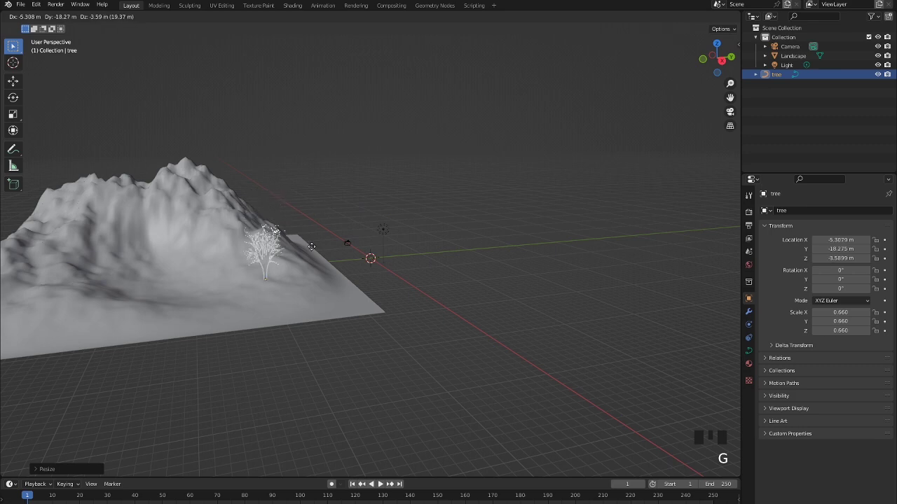
{"action": "key", "text": "g"}
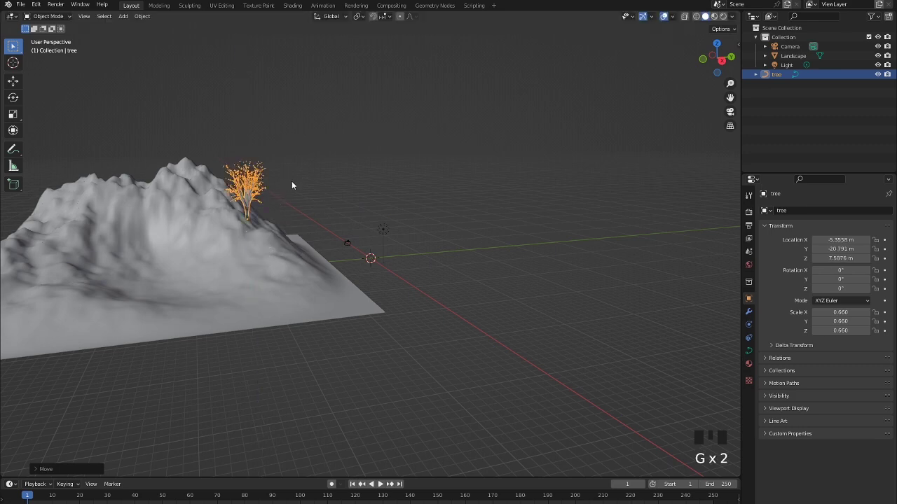
{"action": "left_click_drag", "start_coordinate": [280, 213], "coordinate": [225, 216]}
{"action": "scroll", "scroll_direction": "up", "scroll_amount": 3}
{"action": "left_click_drag", "start_coordinate": [241, 200], "coordinate": [429, 122]}
{"action": "key", "text": "g"}
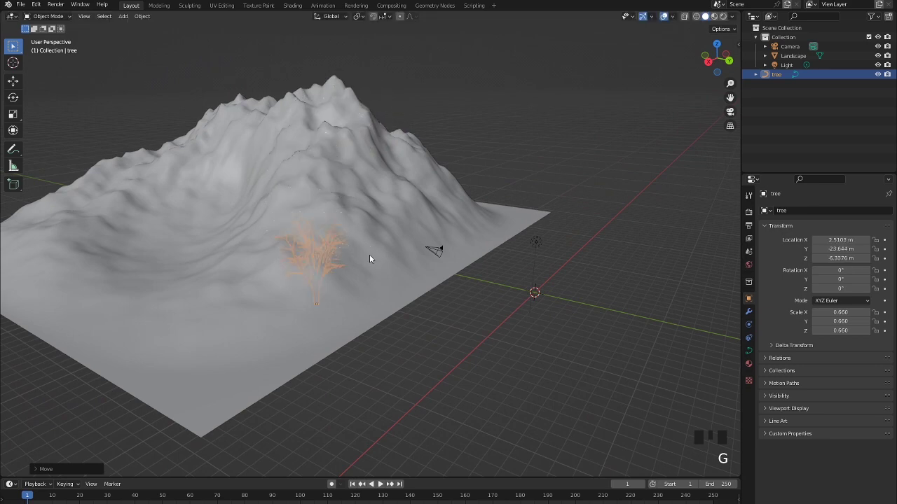
{"action": "key", "text": "g"}
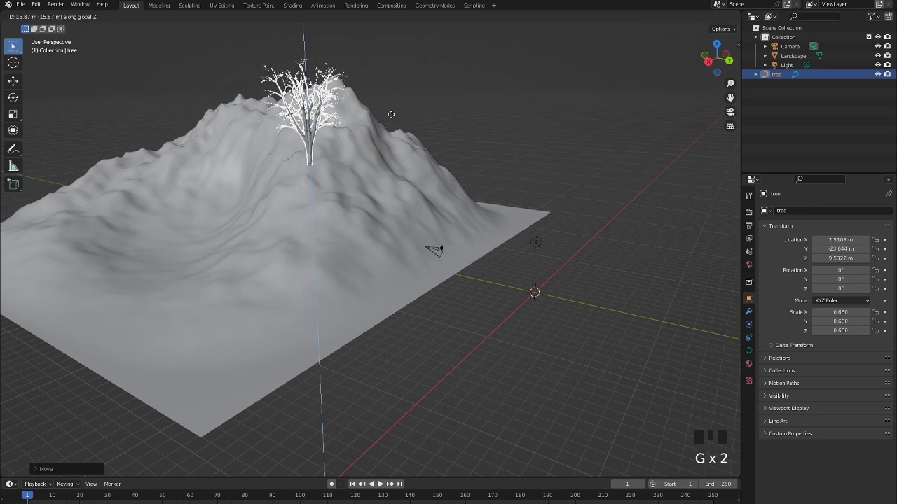
{"action": "left_click_drag", "start_coordinate": [337, 266], "coordinate": [383, 276]}
Duplicate the bare tree twice and set the copies along the ridge beside the original.
{"action": "scroll", "scroll_direction": "down", "scroll_amount": 3}
{"action": "left_click_drag", "start_coordinate": [366, 256], "coordinate": [350, 221]}
{"action": "scroll", "scroll_direction": "up", "scroll_amount": 3}
{"action": "key", "text": "shift+d"}
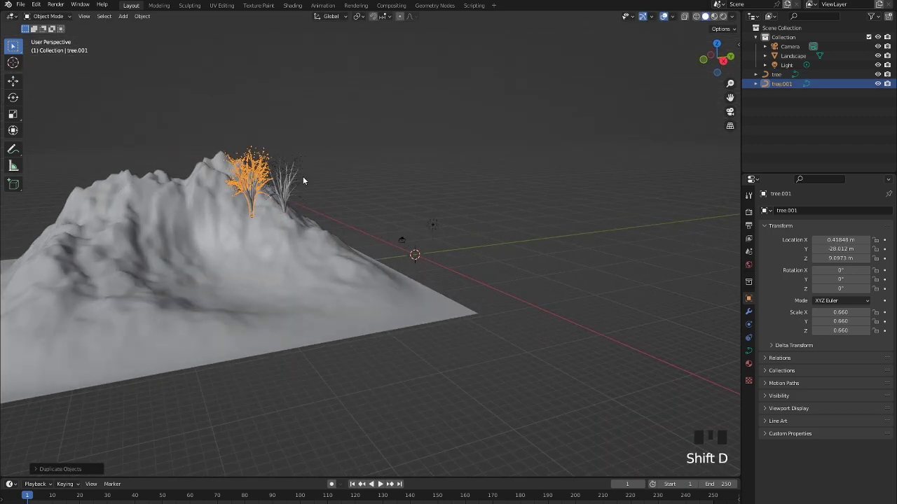
{"action": "left_click_drag", "start_coordinate": [307, 200], "coordinate": [279, 183]}
{"action": "key", "text": "shift+e"}
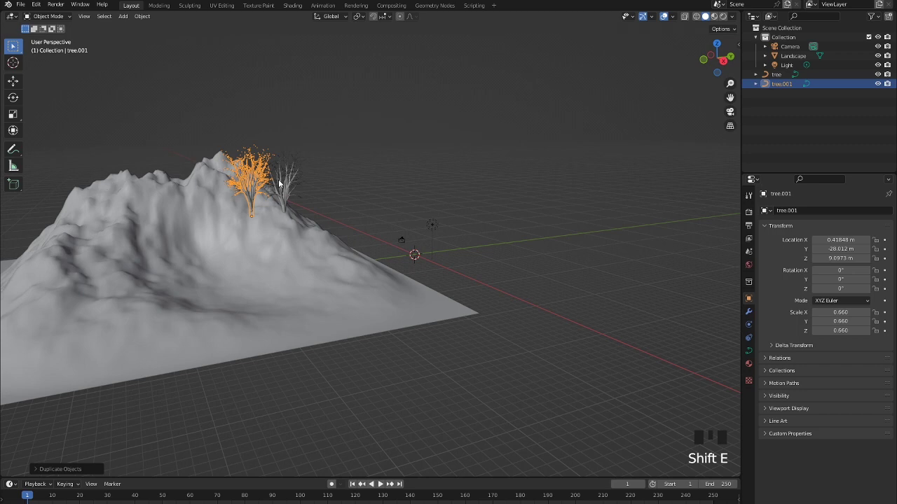
{"action": "key", "text": "shift+d"}
{"action": "left_click_drag", "start_coordinate": [245, 212], "coordinate": [257, 207]}
{"action": "key", "text": "g"}
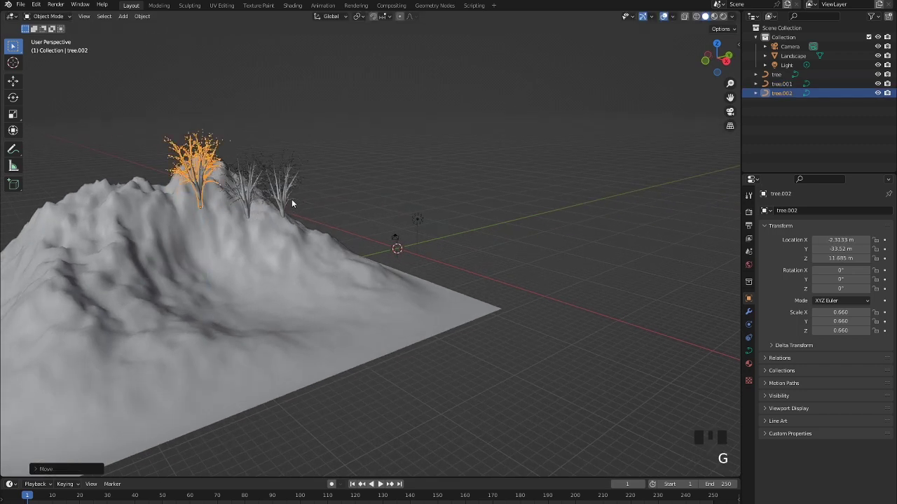
Check the ridge from several angles, then duplicate further trees and select a group of them.
{"action": "left_click_drag", "start_coordinate": [170, 225], "coordinate": [159, 218]}
{"action": "scroll", "scroll_direction": "up", "scroll_amount": 3}
{"action": "left_click_drag", "start_coordinate": [156, 258], "coordinate": [322, 282]}
{"action": "scroll", "scroll_direction": "up", "scroll_amount": 3}
{"action": "left_click_drag", "start_coordinate": [338, 273], "coordinate": [351, 270]}
{"action": "scroll", "scroll_direction": "down", "scroll_amount": 3}
{"action": "left_click_drag", "start_coordinate": [221, 334], "coordinate": [257, 305]}
{"action": "left_click_drag", "start_coordinate": [388, 165], "coordinate": [392, 149]}
{"action": "key", "text": "shift+d"}
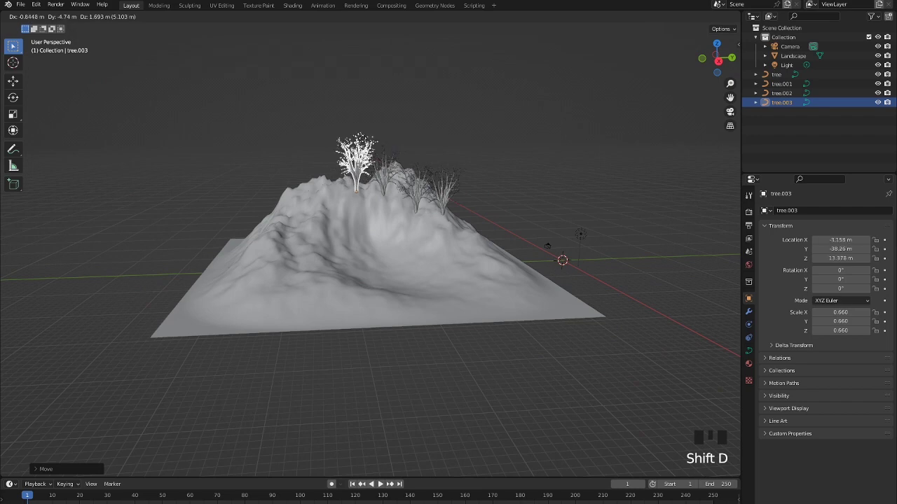
{"action": "key", "text": "shift+d"}
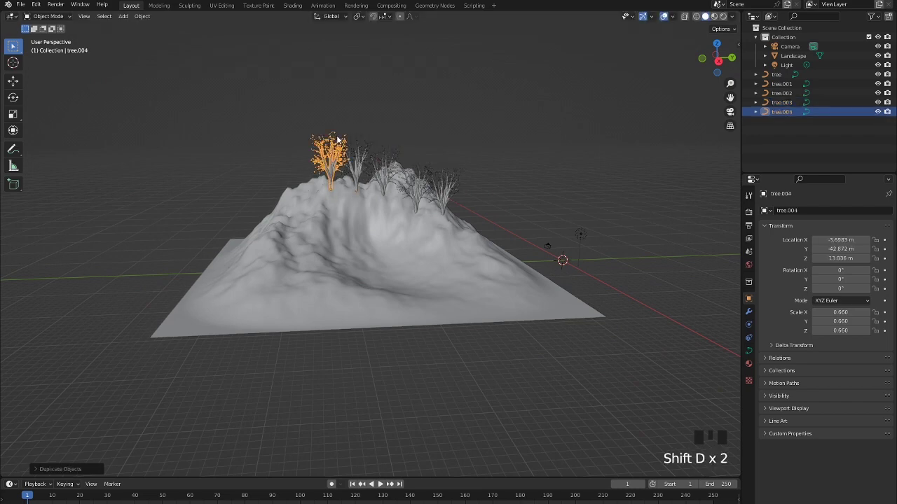
{"action": "left_click", "coordinate": [334, 150]}
{"action": "left_click", "coordinate": [334, 150]}
{"action": "left_click", "coordinate": [365, 160]}
Duplicate trees one after another, dropping each copy vertically onto a new spot on the hill.
{"action": "scroll", "scroll_direction": "up", "scroll_amount": 3}
{"action": "left_click_drag", "start_coordinate": [364, 180], "coordinate": [333, 96]}
{"action": "key", "text": "shift+d"}
{"action": "key", "text": "g"}
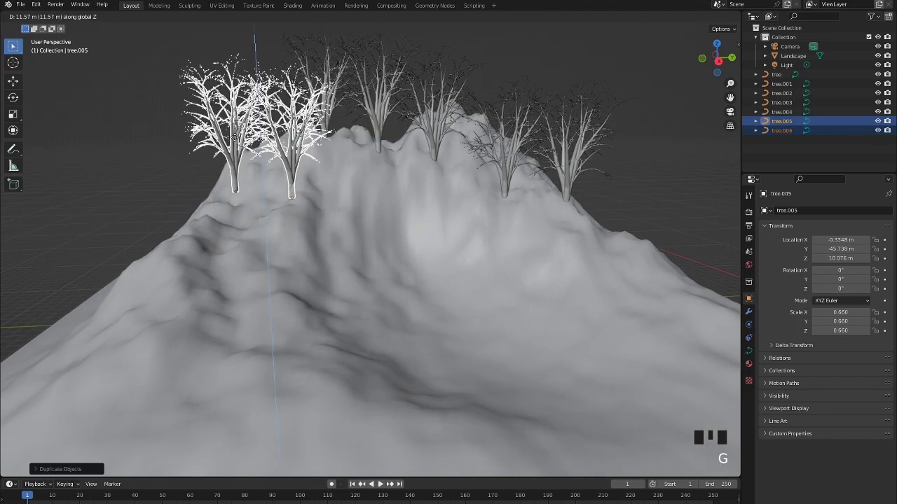
{"action": "left_click", "coordinate": [381, 103]}
{"action": "key", "text": "shift+d"}
{"action": "key", "text": "g"}
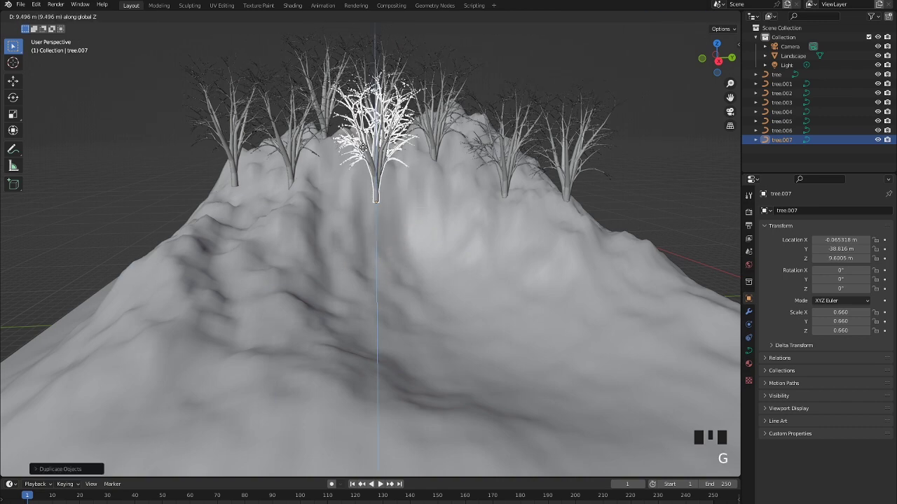
{"action": "key", "text": "shift+d"}
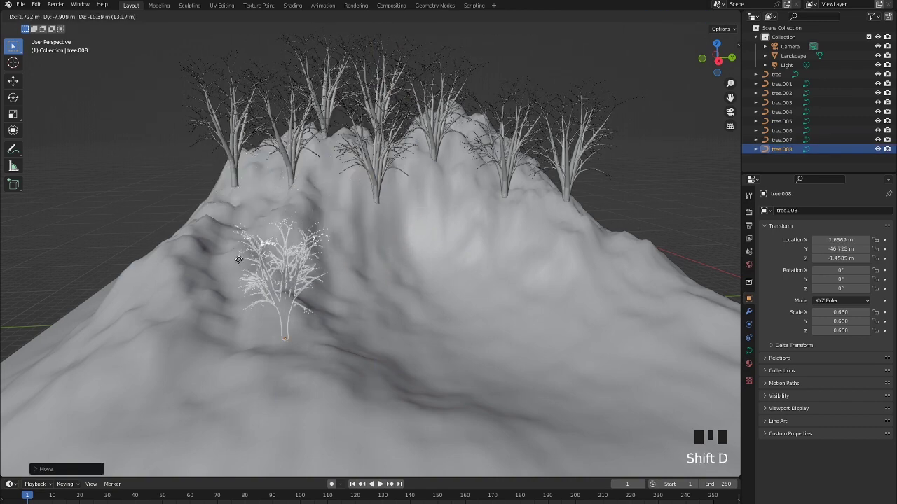
{"action": "key", "text": "g"}
{"action": "key", "text": "shift+d"}
{"action": "key", "text": "shift+d"}
{"action": "key", "text": "g"}
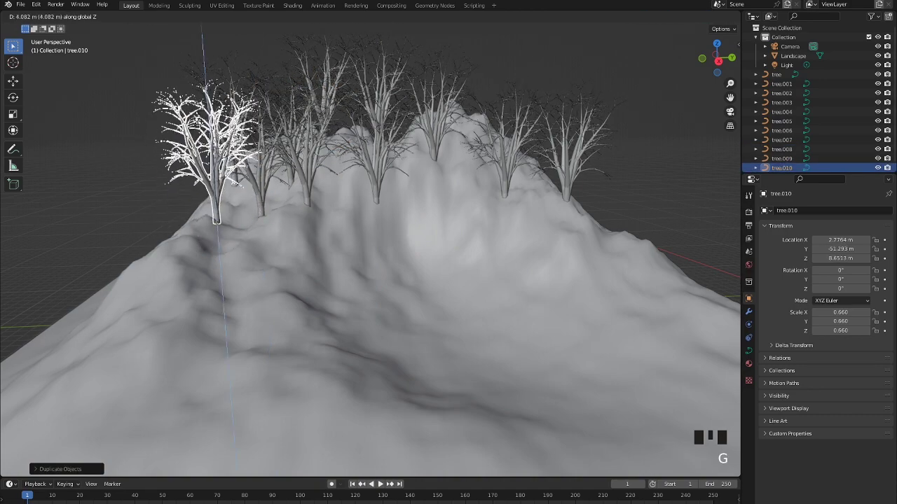
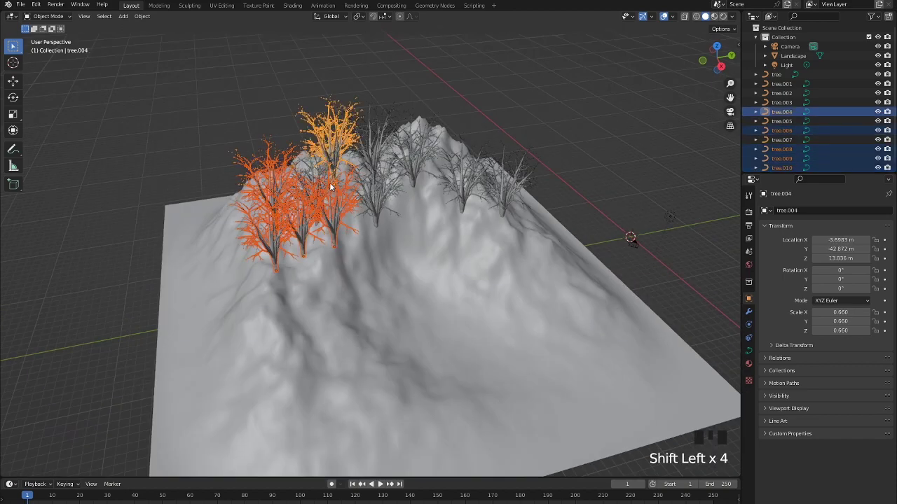
Duplicate the selected group and a hilltop tree, setting the copy lower on the slope.
{"action": "key", "text": "shift+d"}
{"action": "key", "text": "g"}
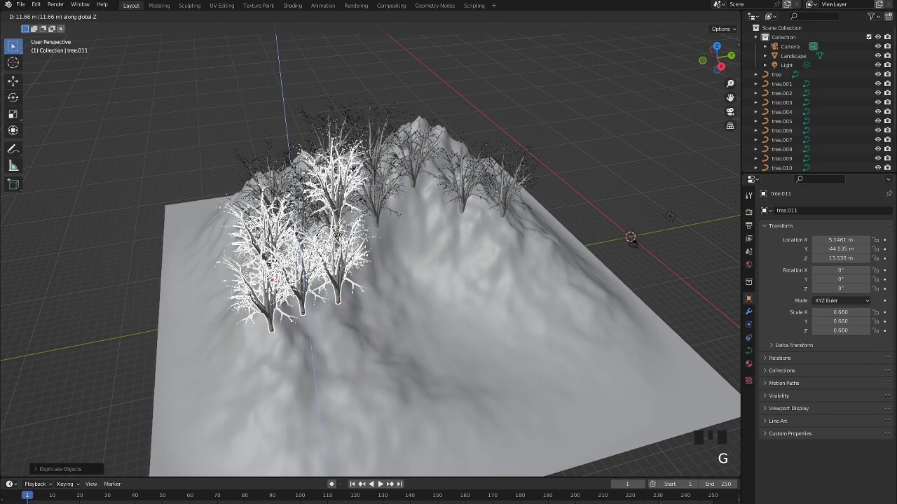
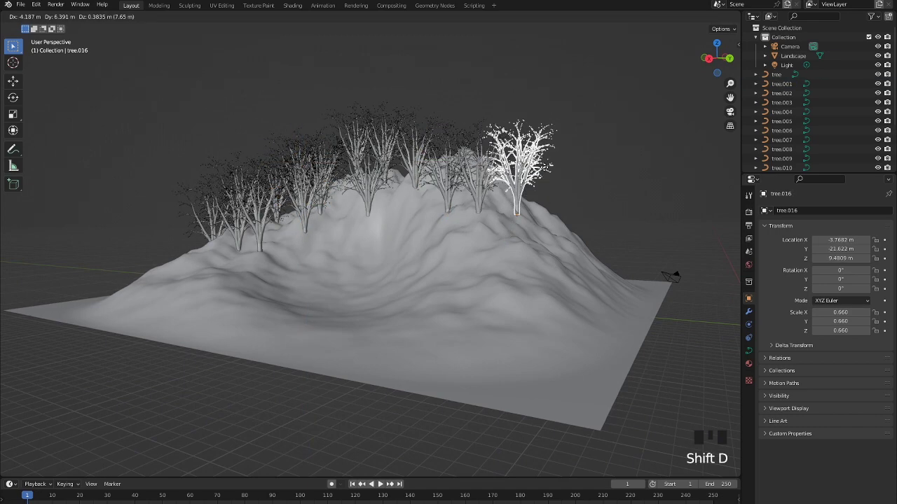
{"action": "key", "text": "shift+d"}
{"action": "key", "text": "g"}
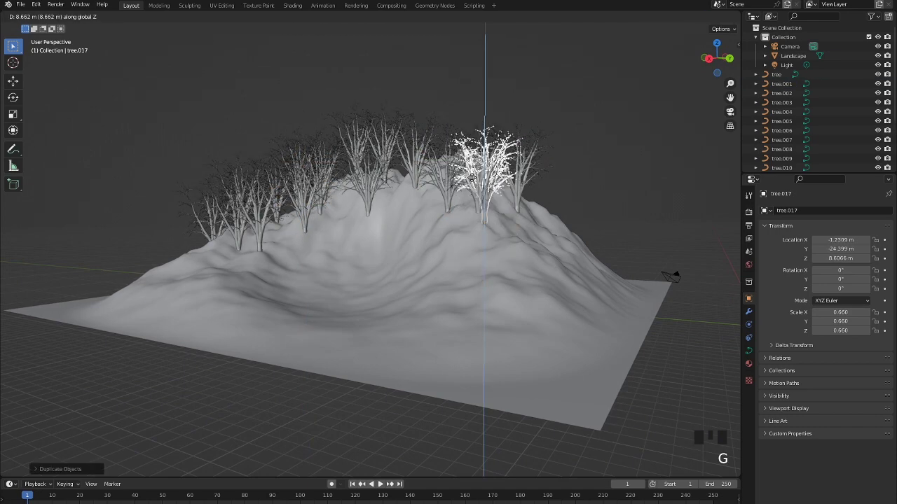
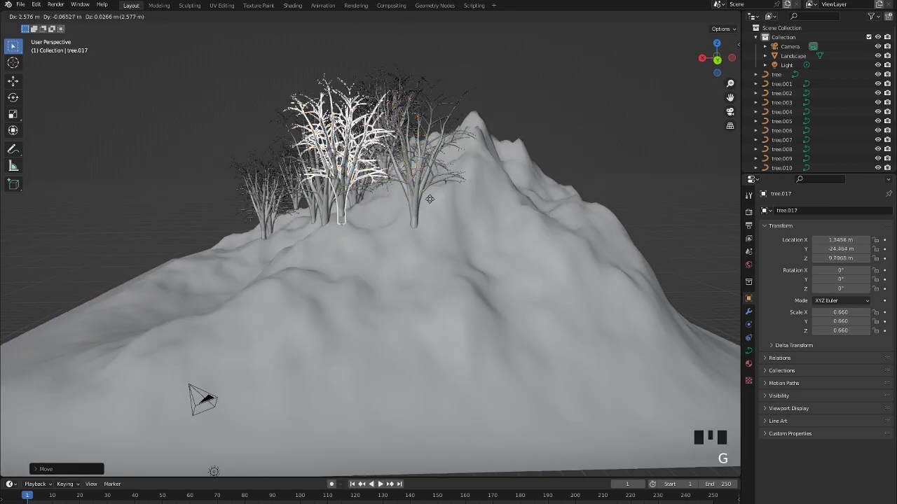
{"action": "key", "text": "g"}
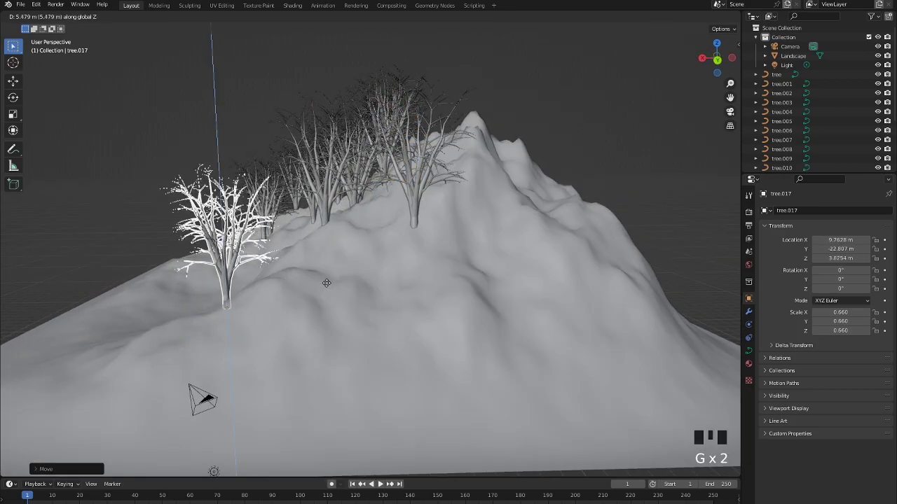
{"action": "left_click_drag", "start_coordinate": [296, 337], "coordinate": [512, 134]}
{"action": "left_click", "coordinate": [512, 133]}
{"action": "left_click", "coordinate": [531, 150]}
Duplicate the selected trees and place the copies on the hill's right side.
{"action": "key", "text": "shift+d"}
{"action": "key", "text": "g"}
{"action": "key", "text": "g"}
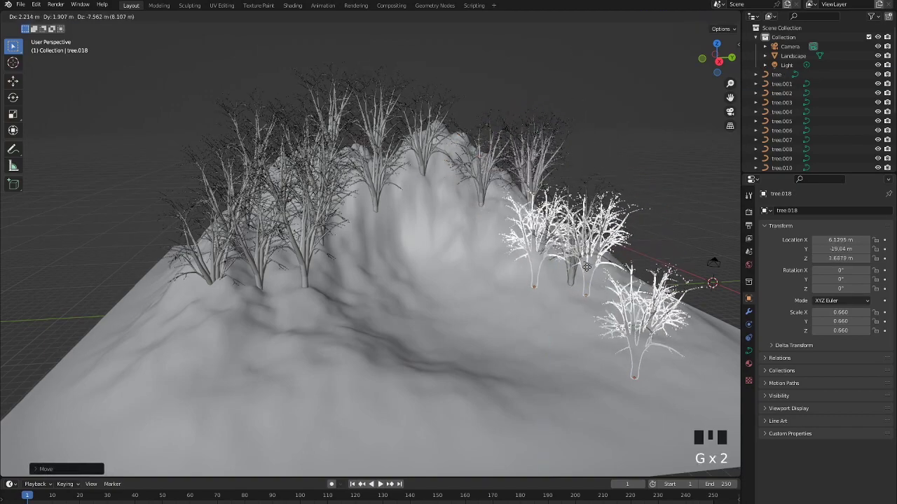
{"action": "key", "text": "g"}
{"action": "left_click_drag", "start_coordinate": [577, 233], "coordinate": [442, 262]}
{"action": "scroll", "scroll_direction": "down", "scroll_amount": 3}
Select three trees, duplicate them and settle the copies onto the hill surface.
{"action": "left_click", "coordinate": [344, 202]}
{"action": "left_click", "coordinate": [383, 158]}
{"action": "left_click", "coordinate": [407, 119]}
{"action": "key", "text": "shift+d"}
{"action": "key", "text": "z"}
{"action": "key", "text": "g"}
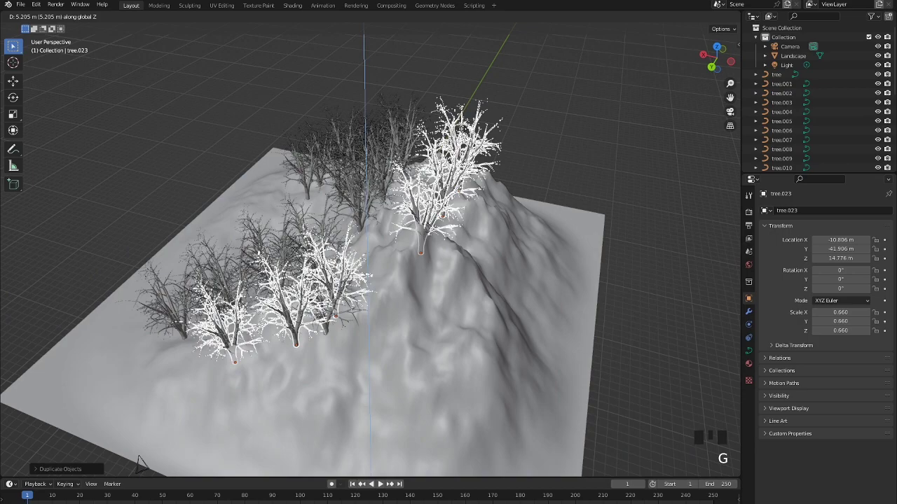
{"action": "left_click_drag", "start_coordinate": [406, 198], "coordinate": [412, 165]}
{"action": "key", "text": "g"}
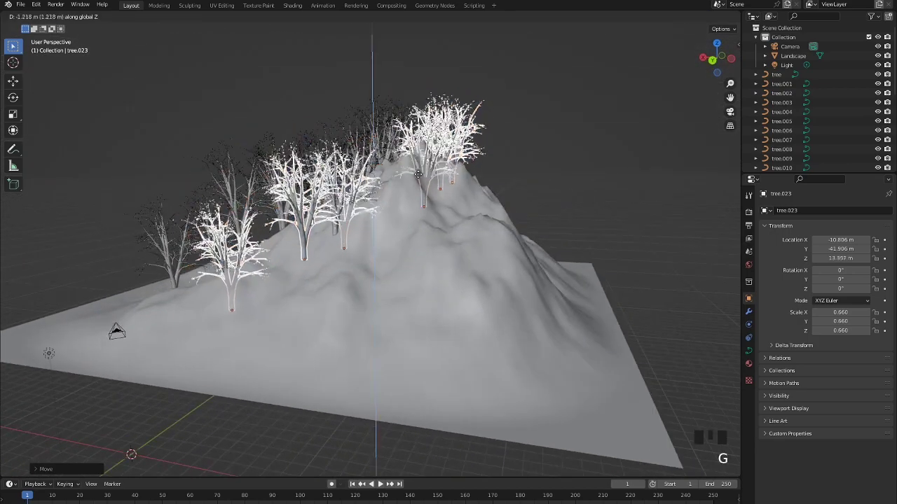
{"action": "left_click", "coordinate": [611, 161]}
Reposition individual trees to fill gaps on the slopes, then bring an empty grid area into view.
{"action": "left_click_drag", "start_coordinate": [246, 289], "coordinate": [424, 270]}
{"action": "left_click", "coordinate": [425, 271]}
{"action": "left_click_drag", "start_coordinate": [399, 375], "coordinate": [647, 288]}
{"action": "left_click", "coordinate": [647, 287]}
{"action": "left_click", "coordinate": [520, 273]}
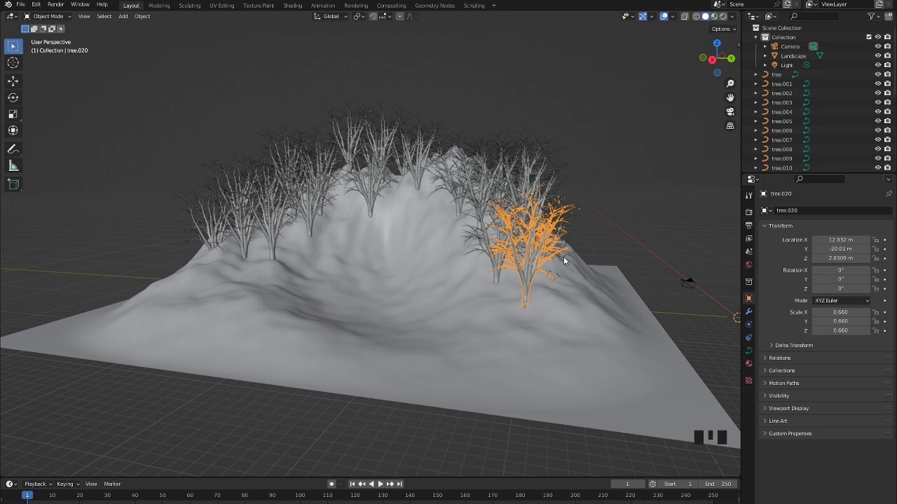
{"action": "left_click_drag", "start_coordinate": [433, 253], "coordinate": [346, 241]}
{"action": "left_click", "coordinate": [346, 241]}
{"action": "left_click_drag", "start_coordinate": [347, 288], "coordinate": [114, 152]}
{"action": "left_click", "coordinate": [114, 151]}
{"action": "left_click_drag", "start_coordinate": [152, 171], "coordinate": [420, 253]}
Add a Sapling Tree Gen curve with Custom Shape and adjusted branch settings.
{"action": "key", "text": "shift+a"}
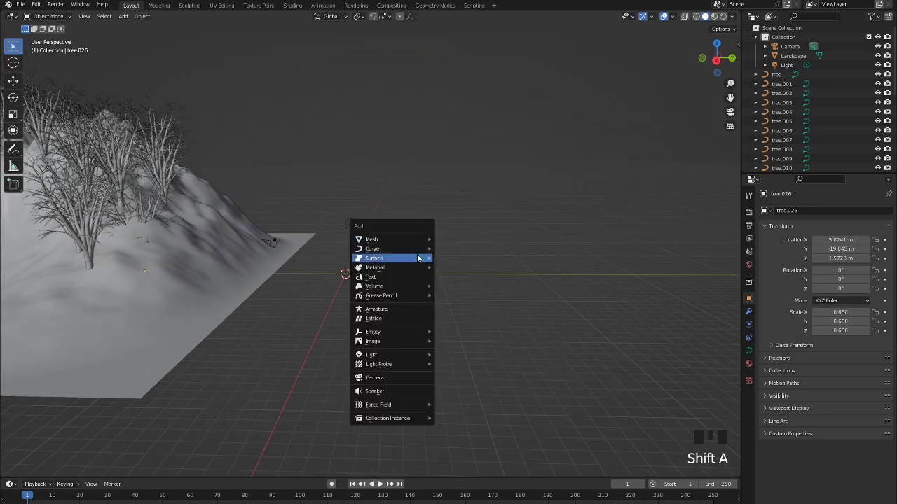
{"action": "scroll", "scroll_direction": "up", "scroll_amount": 3}
{"action": "left_click_drag", "start_coordinate": [77, 473], "coordinate": [78, 463]}
{"action": "left_click_drag", "start_coordinate": [78, 464], "coordinate": [79, 381]}
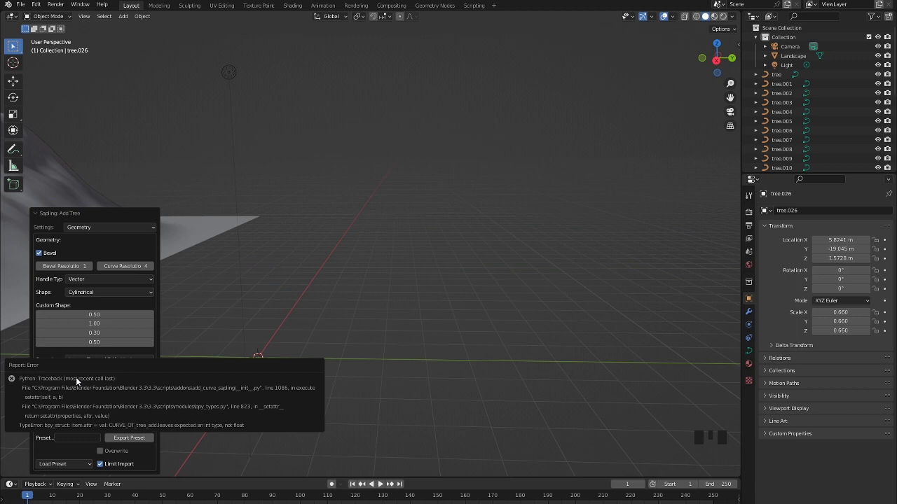
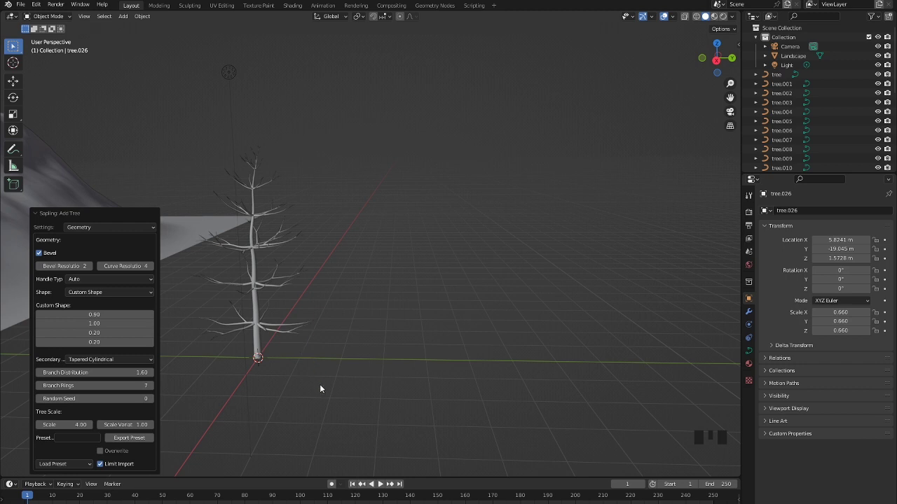
{"action": "left_click", "coordinate": [269, 342]}
{"action": "left_click", "coordinate": [298, 365]}
Scale the new tall tree up about 2.9 times and move it onto the hill.
{"action": "key", "text": "n"}
{"action": "left_click_drag", "start_coordinate": [42, 222], "coordinate": [265, 306]}
{"action": "scroll", "scroll_direction": "down", "scroll_amount": 3}
{"action": "key", "text": "s"}
{"action": "scroll", "scroll_direction": "up", "scroll_amount": 3}
{"action": "middle_click", "coordinate": [315, 360]}
{"action": "scroll", "scroll_direction": "down", "scroll_amount": 3}
{"action": "left_click_drag", "start_coordinate": [323, 354], "coordinate": [344, 378]}
{"action": "scroll", "scroll_direction": "up", "scroll_amount": 3}
{"action": "left_click_drag", "start_coordinate": [327, 370], "coordinate": [460, 240]}
Lower the tall tree vertically to sit on the hill and confirm its spot.
{"action": "key", "text": "g"}
{"action": "key", "text": "g"}
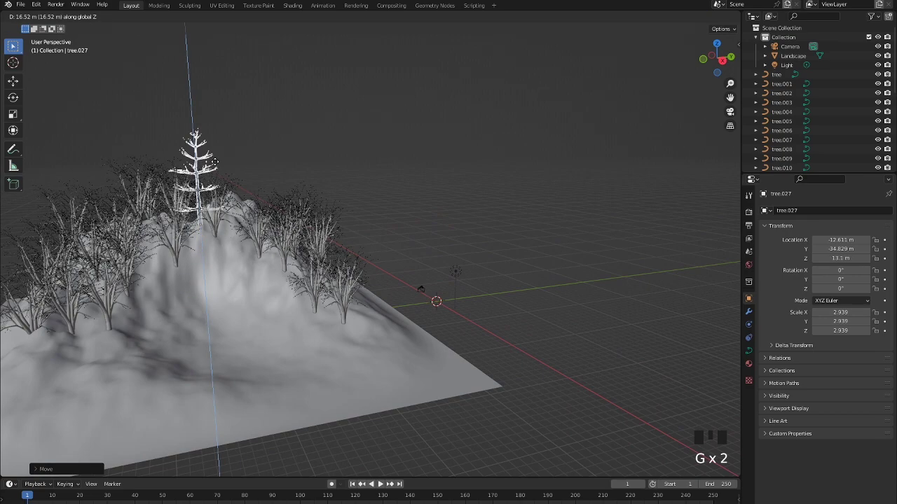
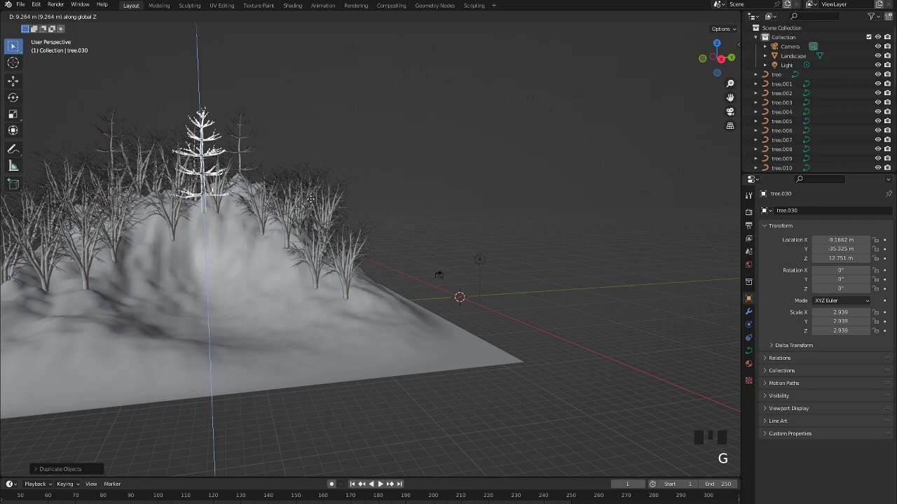
{"action": "left_click_drag", "start_coordinate": [280, 225], "coordinate": [416, 146]}
{"action": "left_click", "coordinate": [417, 147]}
{"action": "left_click_drag", "start_coordinate": [309, 252], "coordinate": [259, 132]}
{"action": "left_click", "coordinate": [258, 132]}
{"action": "left_click_drag", "start_coordinate": [327, 200], "coordinate": [303, 238]}
Duplicate the tall tree a few times and spread the copies across the hill from Top view.
{"action": "key", "text": "KP_1"}
{"action": "key", "text": "KP_2"}
{"action": "key", "text": "KP_3"}
{"action": "key", "text": "KP_4"}
{"action": "key", "text": "KP_7"}
{"action": "left_click_drag", "start_coordinate": [347, 371], "coordinate": [255, 161]}
{"action": "key", "text": "shift+d"}
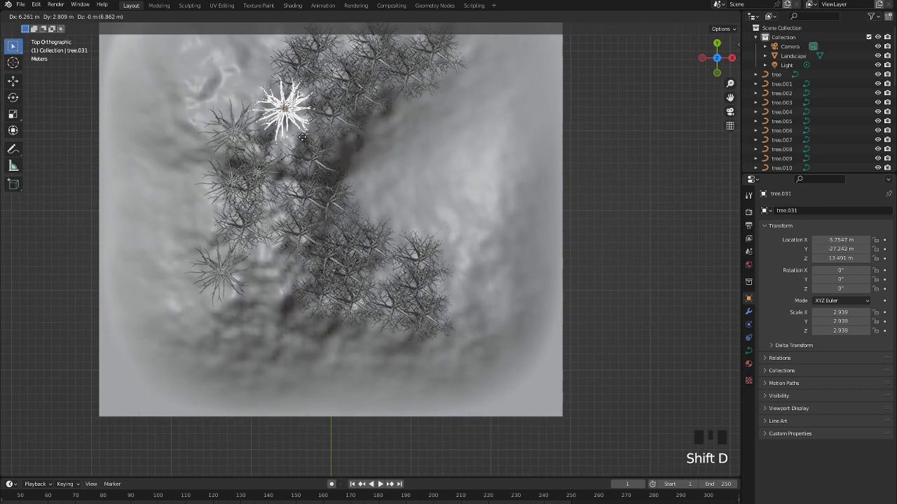
{"action": "key", "text": "shift+d"}
{"action": "left_click", "coordinate": [603, 256]}
{"action": "left_click_drag", "start_coordinate": [566, 282], "coordinate": [571, 246]}
Select three tall trees and shift them together on the hill in Top view.
{"action": "left_click", "coordinate": [571, 246]}
{"action": "left_click", "coordinate": [508, 160]}
{"action": "left_click", "coordinate": [490, 143]}
{"action": "scroll", "scroll_direction": "down", "scroll_amount": 3}
{"action": "left_click_drag", "start_coordinate": [544, 240], "coordinate": [503, 230]}
{"action": "key", "text": "KP_7"}
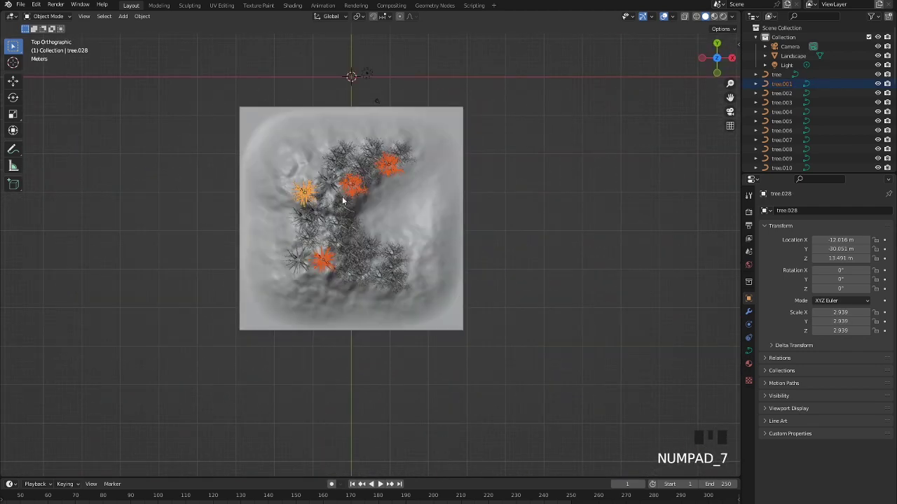
Duplicate the selected tall trees to another part of the hill and return to perspective view.
{"action": "key", "text": "shift+d"}
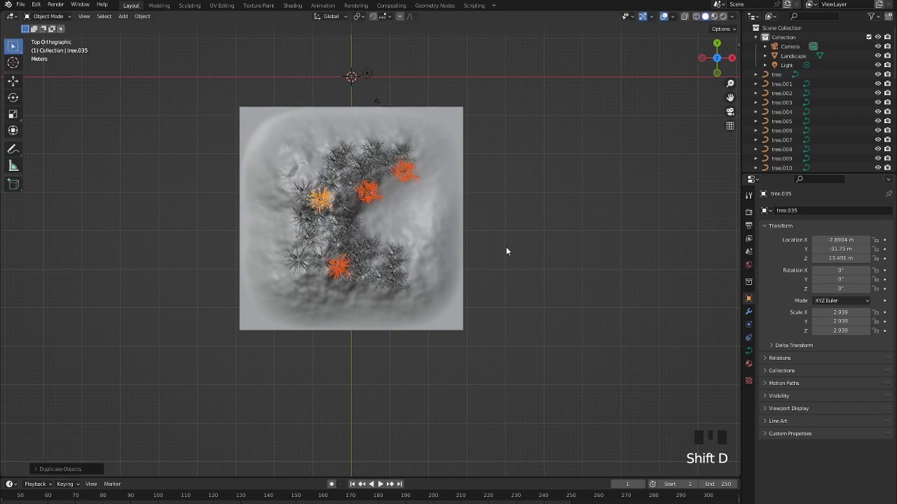
{"action": "left_click_drag", "start_coordinate": [483, 248], "coordinate": [505, 273]}
{"action": "scroll", "scroll_direction": "up", "scroll_amount": 3}
{"action": "left_click", "coordinate": [490, 208]}
{"action": "left_click", "coordinate": [565, 259]}
{"action": "left_click_drag", "start_coordinate": [600, 310], "coordinate": [537, 285]}
Duplicate a group of bare trees and spread the copies across the hill.
{"action": "key", "text": "g"}
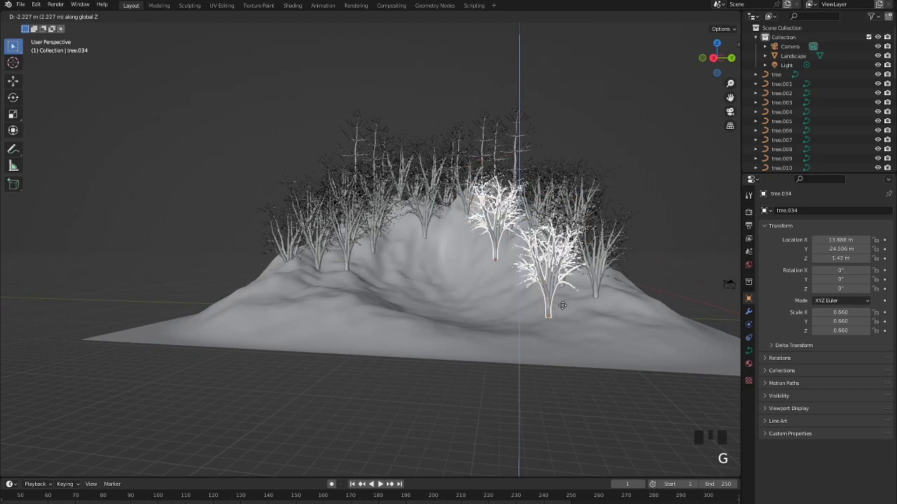
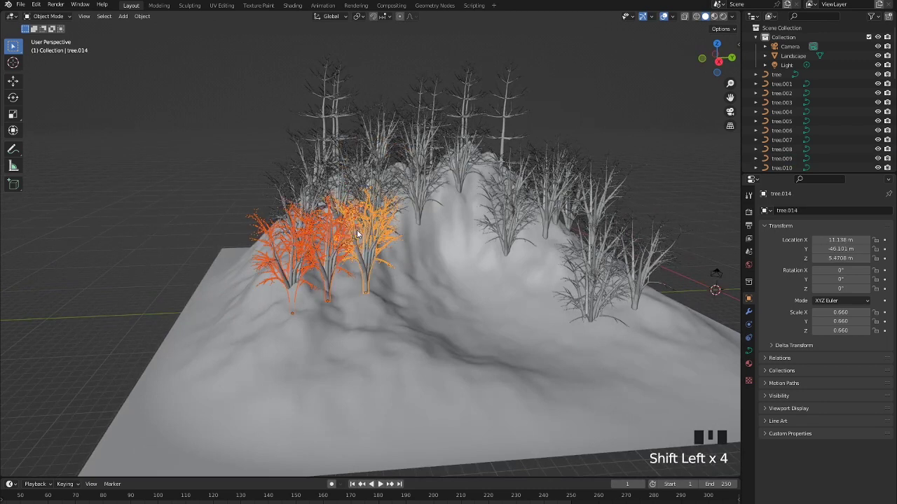
{"action": "key", "text": "shift+s"}
{"action": "key", "text": "shift+d"}
{"action": "key", "text": "g"}
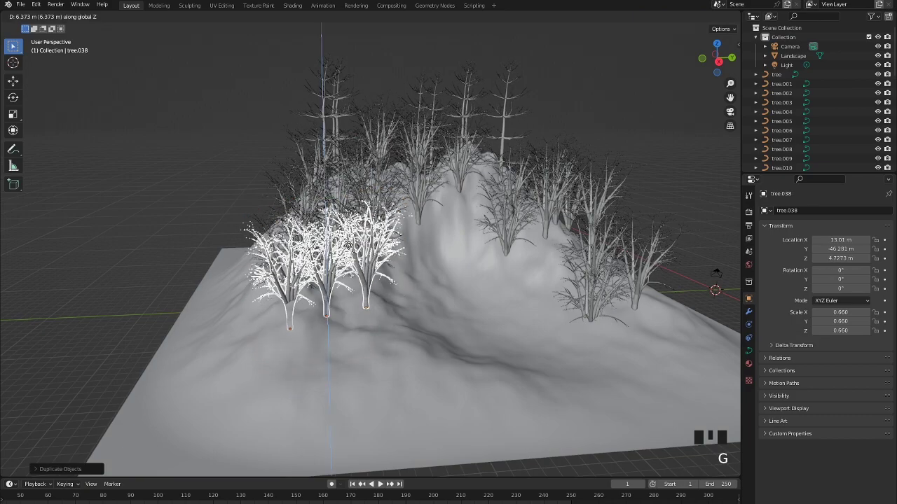
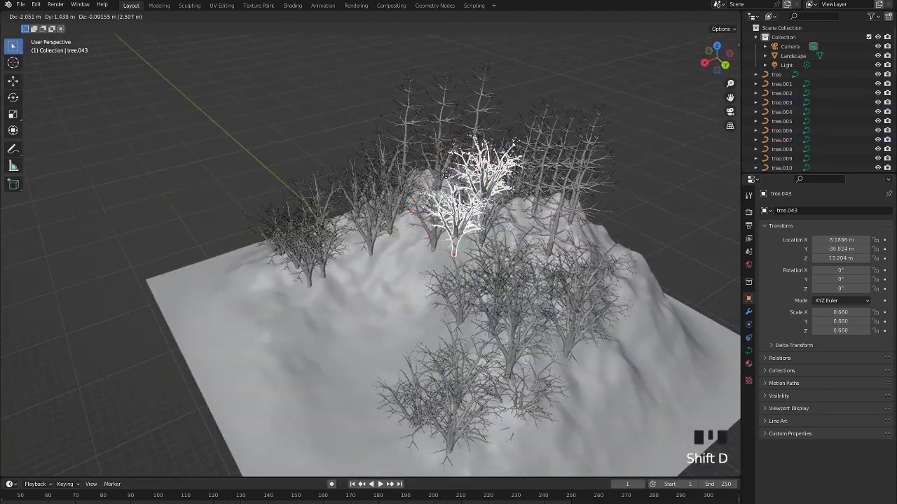
{"action": "left_click", "coordinate": [604, 150]}
{"action": "left_click_drag", "start_coordinate": [489, 283], "coordinate": [593, 140]}
{"action": "left_click", "coordinate": [593, 140]}
{"action": "left_click_drag", "start_coordinate": [563, 187], "coordinate": [455, 289]}
{"action": "left_click", "coordinate": [455, 289]}
Duplicate another tree onto the slope and reposition trees after inspecting the forest.
{"action": "left_click", "coordinate": [503, 317]}
{"action": "key", "text": "shift+d"}
{"action": "left_click", "coordinate": [616, 219]}
{"action": "left_click_drag", "start_coordinate": [426, 335], "coordinate": [663, 174]}
{"action": "left_click", "coordinate": [664, 174]}
{"action": "left_click_drag", "start_coordinate": [585, 252], "coordinate": [557, 256]}
{"action": "scroll", "scroll_direction": "up", "scroll_amount": 3}
{"action": "left_click_drag", "start_coordinate": [537, 271], "coordinate": [270, 99]}
{"action": "left_click", "coordinate": [270, 99]}
{"action": "left_click_drag", "start_coordinate": [326, 158], "coordinate": [321, 187]}
{"action": "scroll", "scroll_direction": "down", "scroll_amount": 3}
Make further tree copies and move them into remaining gaps on the hill.
{"action": "key", "text": "shift+d"}
{"action": "key", "text": "shift+d"}
{"action": "key", "text": "shift+d"}
{"action": "left_click", "coordinate": [586, 123]}
{"action": "left_click_drag", "start_coordinate": [504, 195], "coordinate": [596, 122]}
{"action": "left_click", "coordinate": [597, 121]}
{"action": "left_click", "coordinate": [677, 178]}
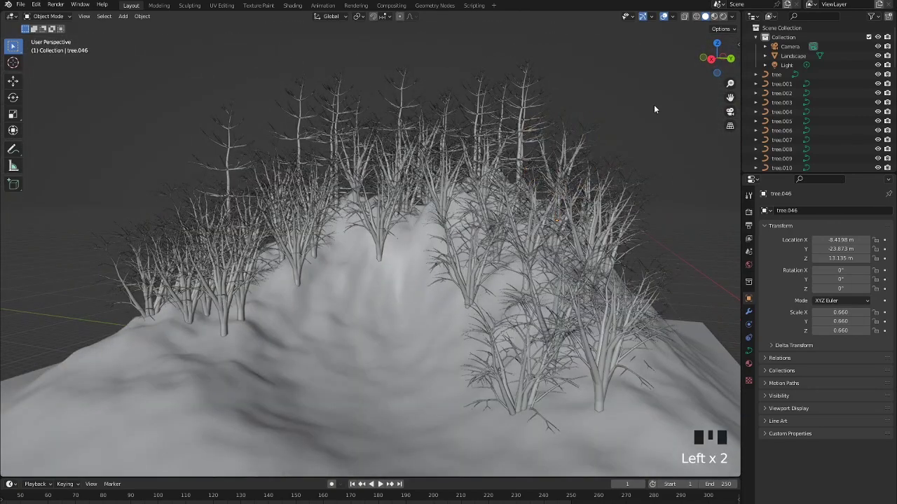
{"action": "left_click_drag", "start_coordinate": [405, 376], "coordinate": [698, 18]}
{"action": "left_click", "coordinate": [698, 18]}
{"action": "left_click_drag", "start_coordinate": [591, 149], "coordinate": [559, 92]}
{"action": "scroll", "scroll_direction": "down", "scroll_amount": 3}
{"action": "left_click_drag", "start_coordinate": [494, 148], "coordinate": [298, 161]}
Select every tree object in the Outliner, from the first through tree.049.
{"action": "left_click", "coordinate": [778, 74]}
{"action": "scroll", "scroll_direction": "down", "scroll_amount": 3}
{"action": "left_click", "coordinate": [781, 163]}
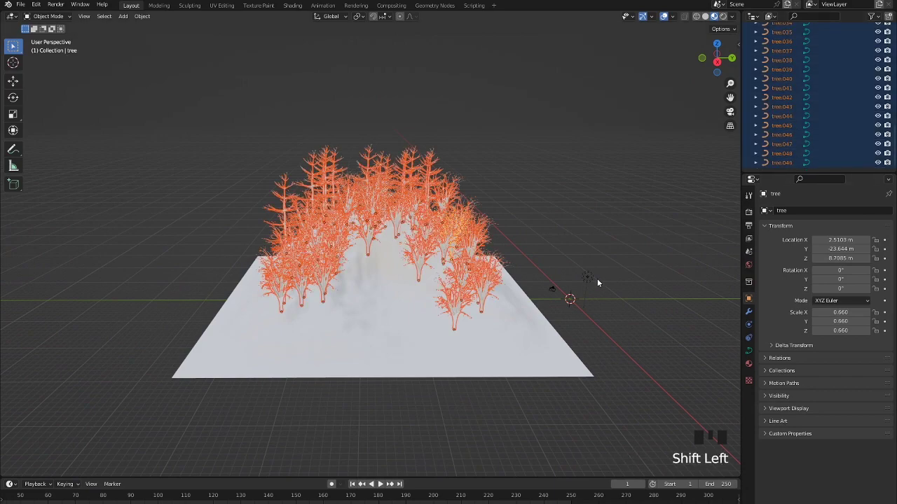
Join all selected trees into a single tree object with Ctrl+J.
{"action": "key", "text": "ctrl+j"}
{"action": "left_click", "coordinate": [600, 281]}
{"action": "scroll", "scroll_direction": "up", "scroll_amount": 3}
{"action": "middle_click", "coordinate": [554, 301]}
{"action": "left_click", "coordinate": [403, 215]}
{"action": "left_click", "coordinate": [495, 132]}
{"action": "left_click", "coordinate": [516, 136]}
{"action": "left_click", "coordinate": [468, 165]}
{"action": "left_click", "coordinate": [515, 145]}
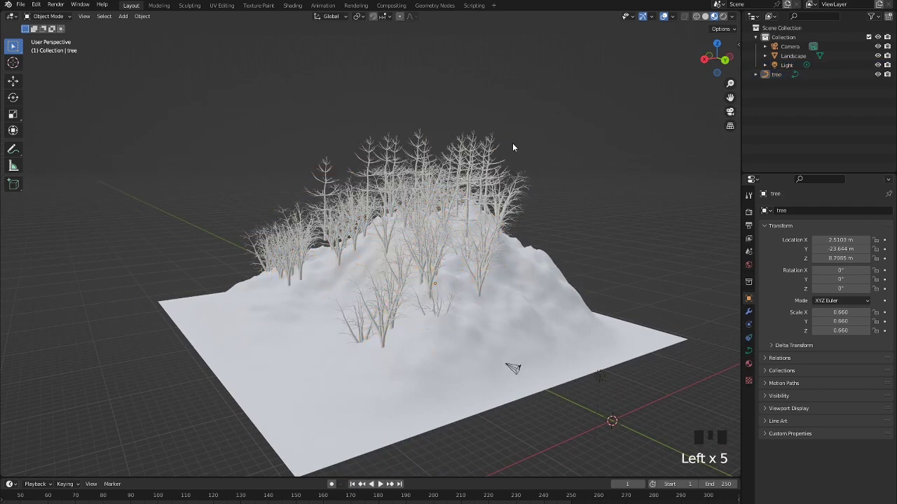
Create a new material for the merged tree in Material Properties.
{"action": "left_click", "coordinate": [745, 364]}
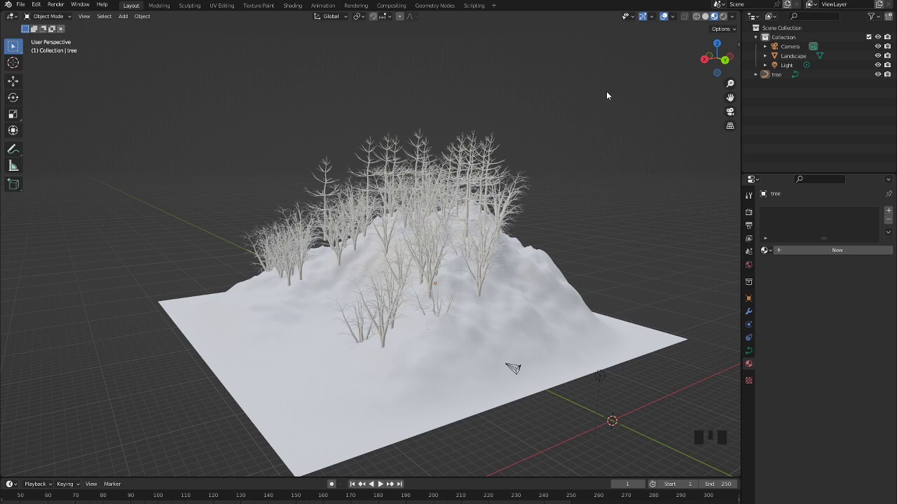
{"action": "left_click_drag", "start_coordinate": [852, 252], "coordinate": [810, 246]}
{"action": "left_click_drag", "start_coordinate": [802, 248], "coordinate": [787, 305]}
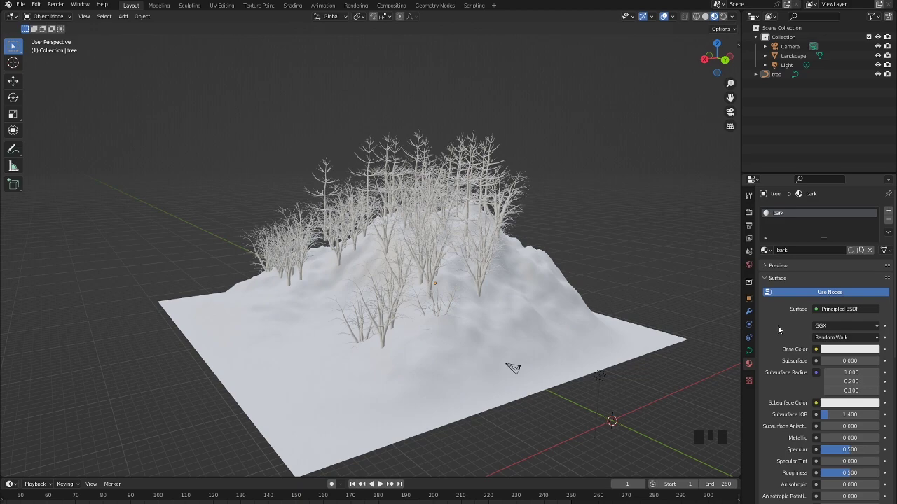
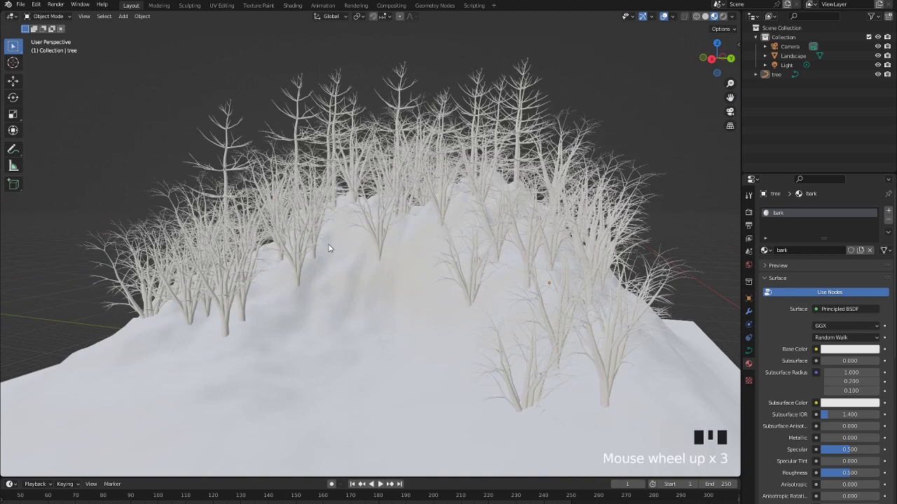
{"action": "scroll", "scroll_direction": "down", "scroll_amount": 3}
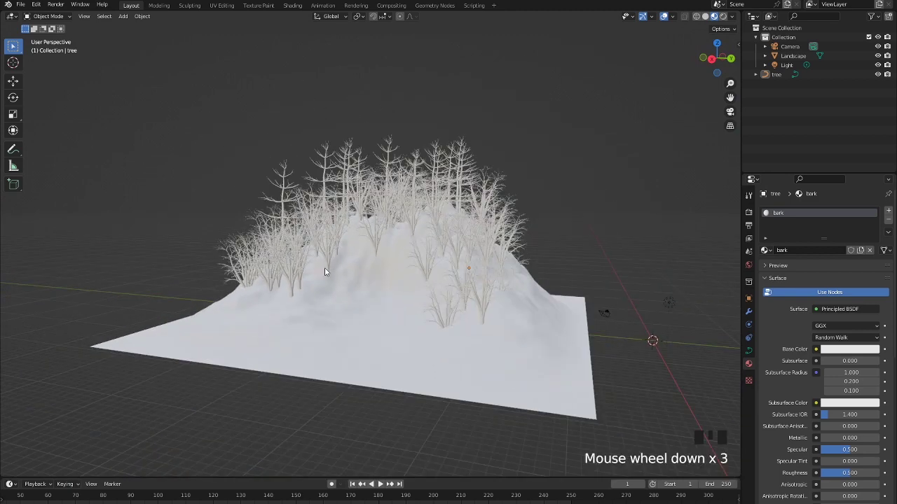
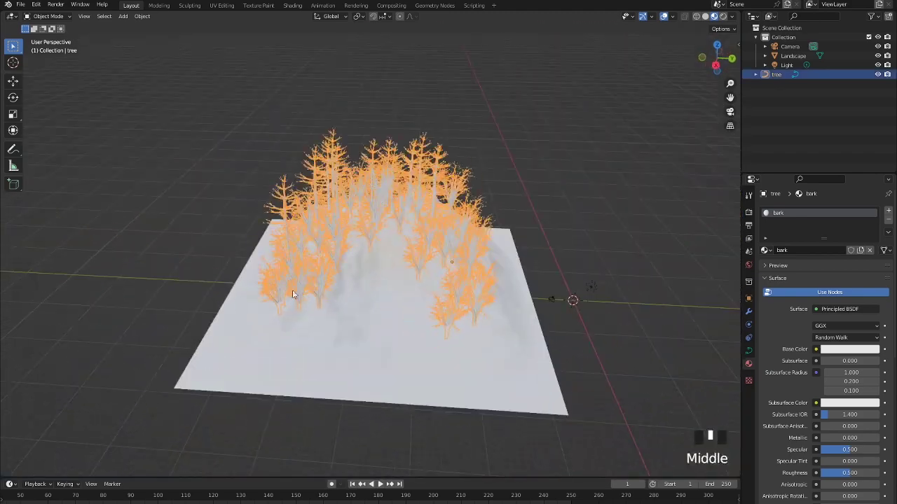
Set the bark Base Color to the bark_willow_diff_4k.jpg image texture and inspect the trunks.
{"action": "left_click", "coordinate": [510, 154]}
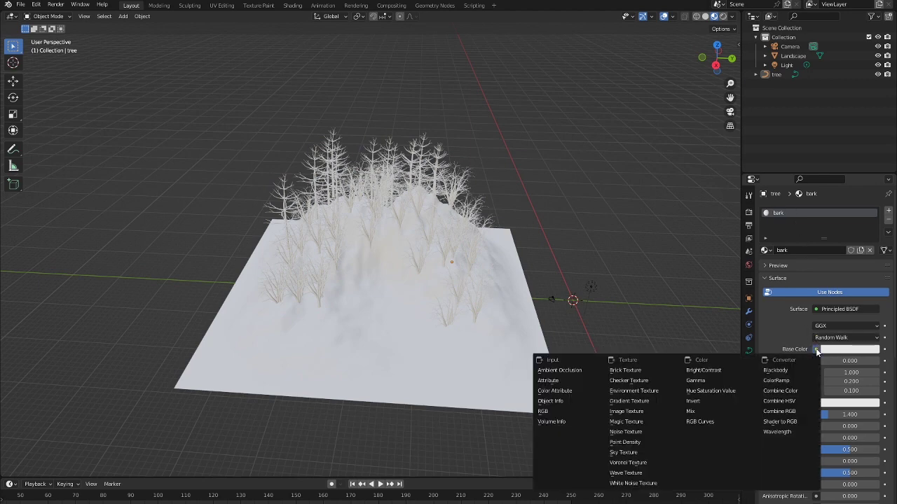
{"action": "left_click_drag", "start_coordinate": [819, 339], "coordinate": [818, 351]}
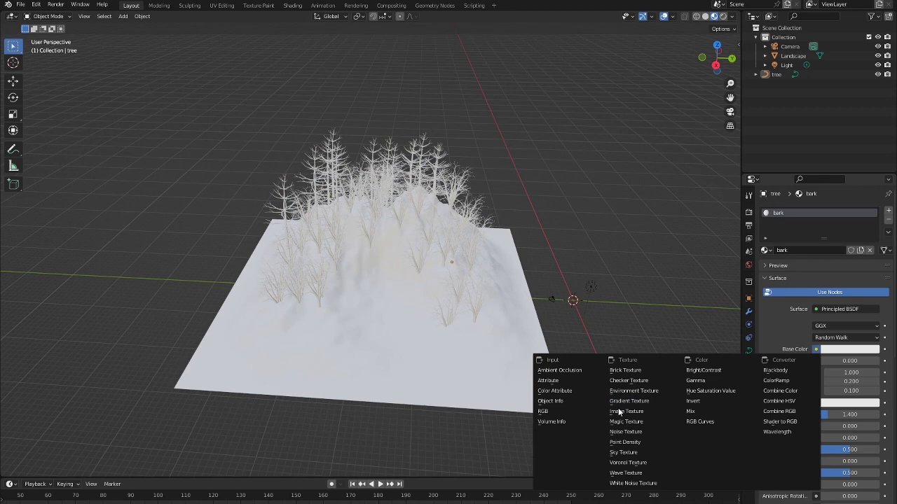
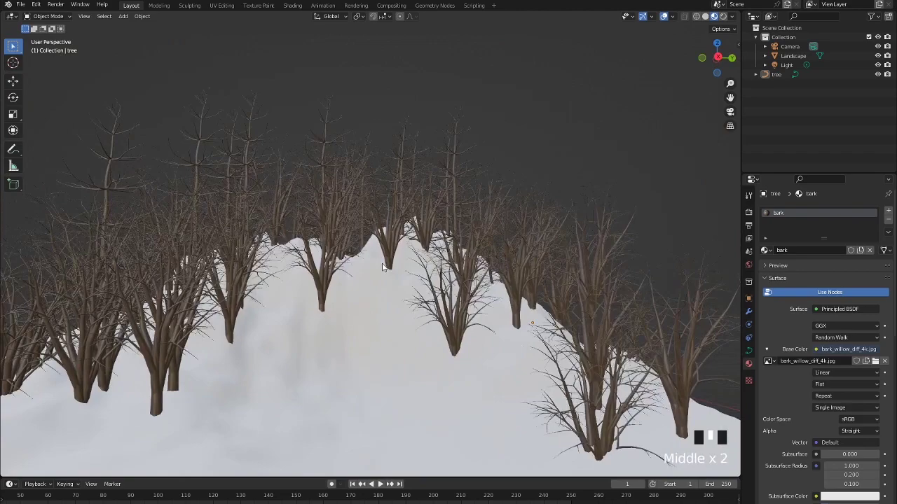
{"action": "left_click_drag", "start_coordinate": [452, 320], "coordinate": [306, 399]}
{"action": "scroll", "scroll_direction": "down", "scroll_amount": 3}
{"action": "scroll", "scroll_direction": "down", "scroll_amount": 3}
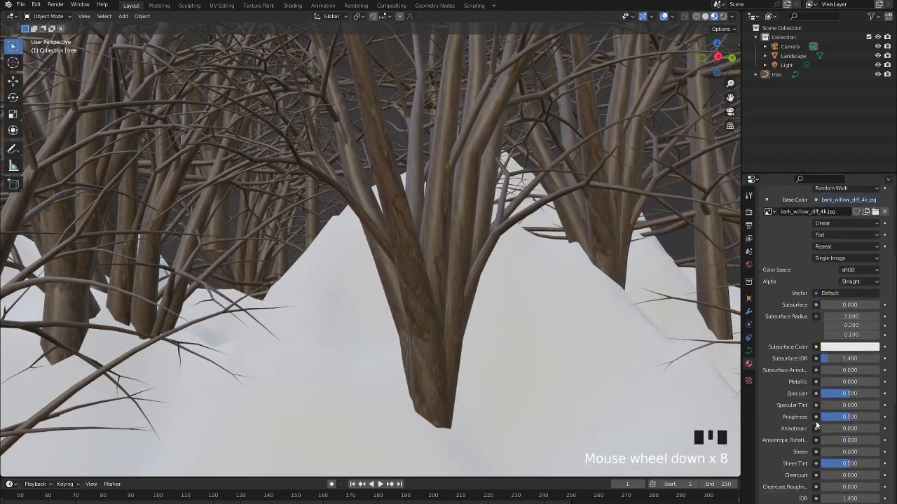
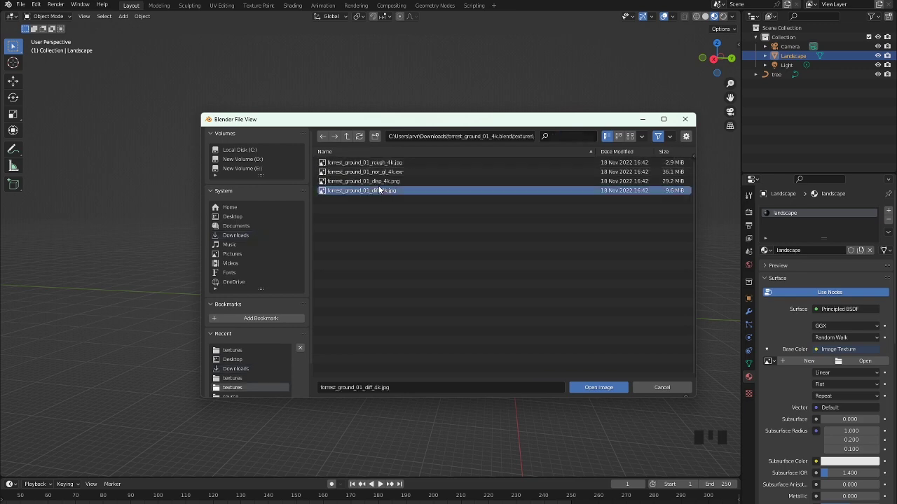
Orbit over the hill to check the forest_ground_01_diff_4k ground texture.
{"action": "scroll", "scroll_direction": "up", "scroll_amount": 3}
{"action": "left_click_drag", "start_coordinate": [503, 351], "coordinate": [541, 347]}
{"action": "scroll", "scroll_direction": "down", "scroll_amount": 3}
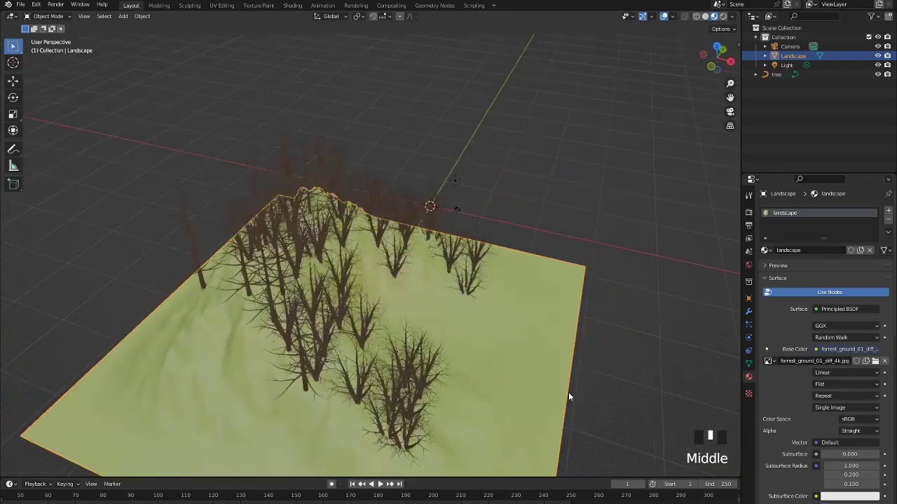
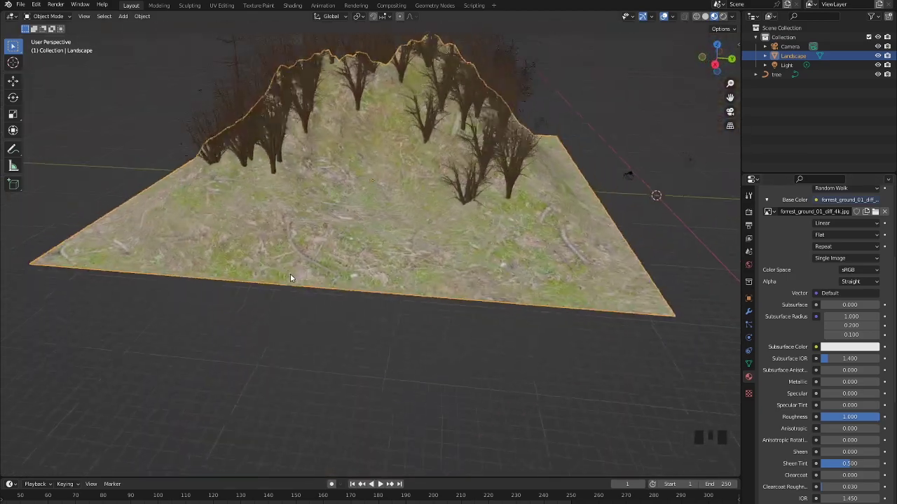
Try linking the Normal input, then undo the mistaken node choice.
{"action": "left_click_drag", "start_coordinate": [375, 205], "coordinate": [437, 153]}
{"action": "left_click", "coordinate": [436, 154]}
{"action": "key", "text": "g"}
{"action": "left_click", "coordinate": [621, 189]}
{"action": "left_click", "coordinate": [475, 314]}
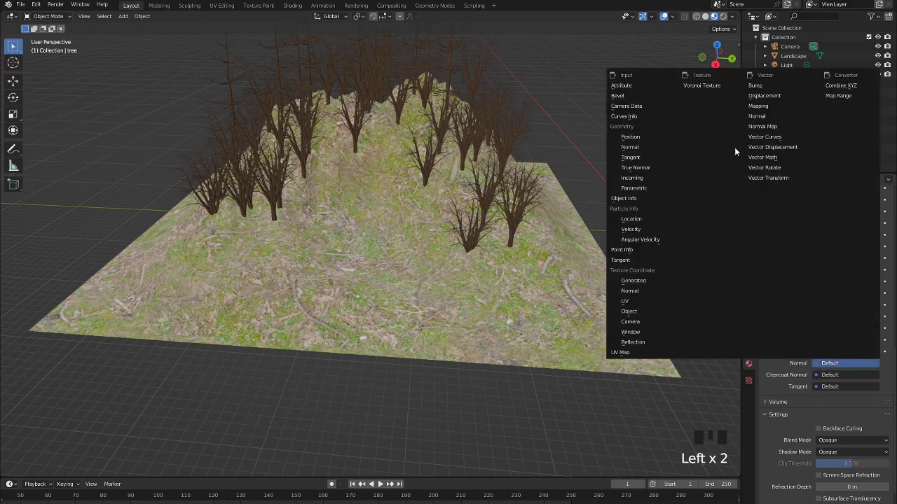
{"action": "left_click_drag", "start_coordinate": [781, 128], "coordinate": [556, 206]}
{"action": "key", "text": "ctrl+z"}
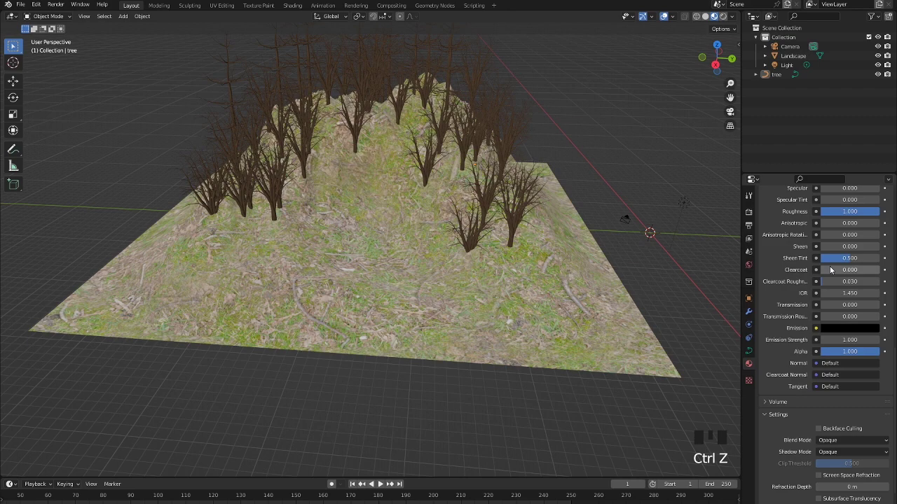
{"action": "scroll", "scroll_direction": "up", "scroll_amount": 3}
Link a Vector > Normal Map node to the landscape's Normal input.
{"action": "left_click", "coordinate": [589, 273]}
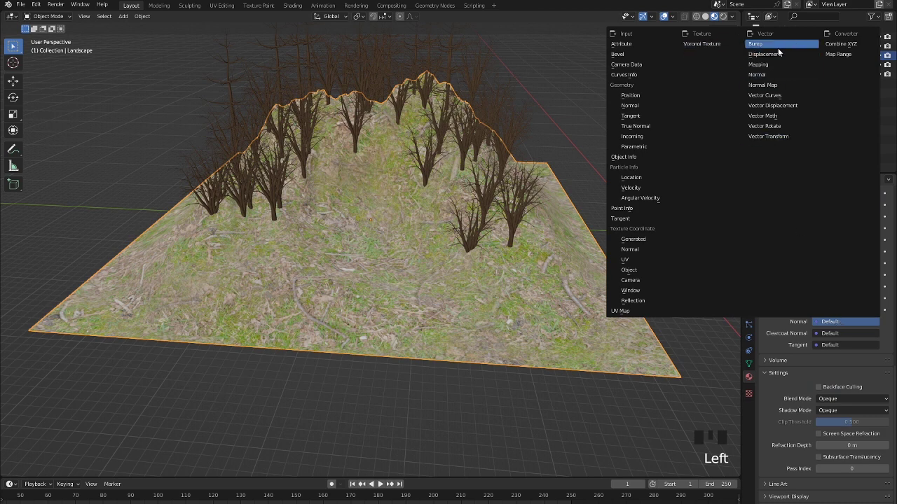
{"action": "left_click", "coordinate": [774, 85]}
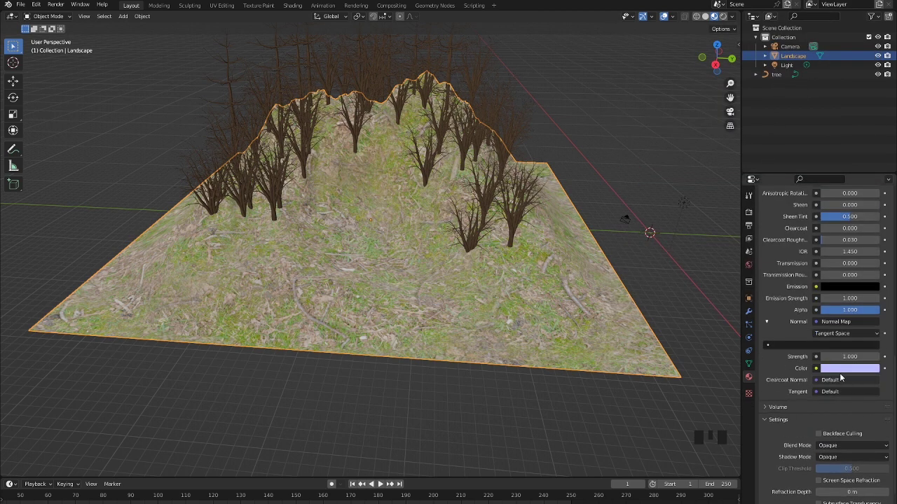
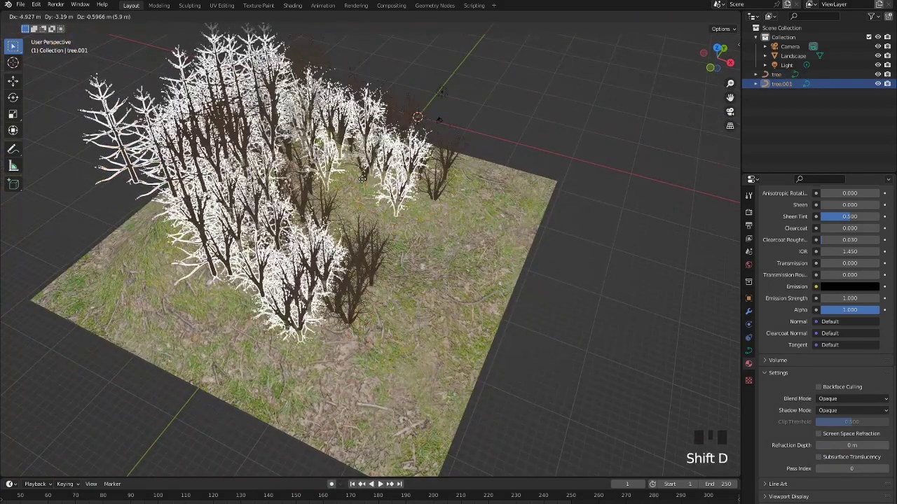
Select the original tree set and move it to a new spot on the hill.
{"action": "key", "text": "g"}
{"action": "left_click_drag", "start_coordinate": [608, 228], "coordinate": [586, 231]}
{"action": "left_click_drag", "start_coordinate": [504, 263], "coordinate": [451, 227]}
{"action": "scroll", "scroll_direction": "up", "scroll_amount": 3}
{"action": "left_click_drag", "start_coordinate": [415, 162], "coordinate": [157, 275]}
{"action": "left_click", "coordinate": [157, 276]}
{"action": "left_click_drag", "start_coordinate": [225, 301], "coordinate": [237, 314]}
{"action": "scroll", "scroll_direction": "down", "scroll_amount": 3}
{"action": "left_click", "coordinate": [197, 283]}
{"action": "key", "text": "g"}
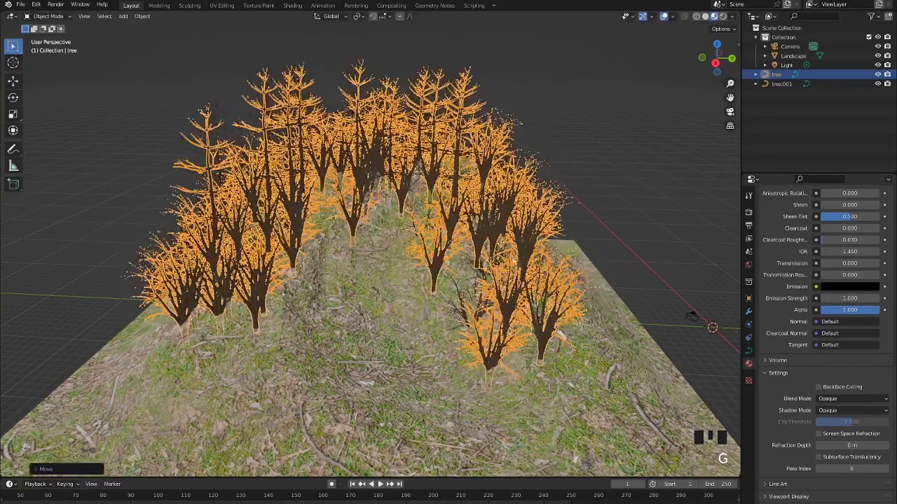
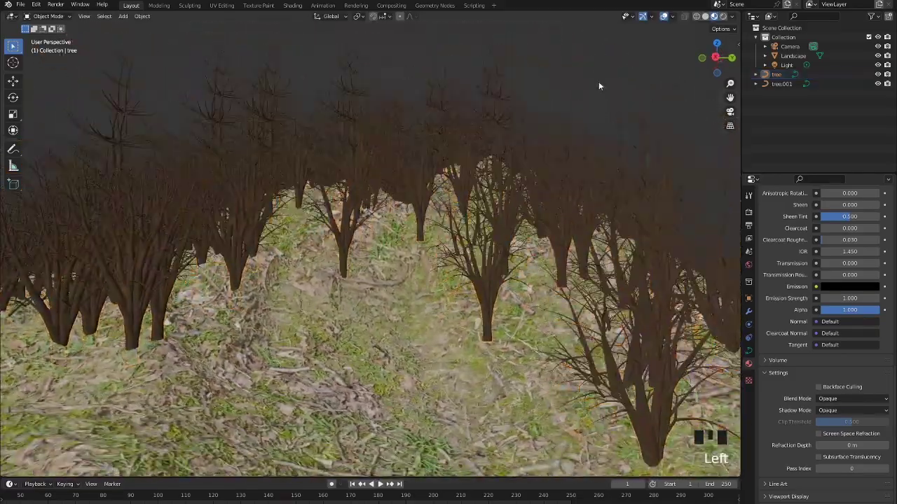
Pull the view back from the trees and bring up the Shift+A add menu.
{"action": "scroll", "scroll_direction": "down", "scroll_amount": 3}
{"action": "left_click_drag", "start_coordinate": [494, 260], "coordinate": [570, 155]}
{"action": "left_click_drag", "start_coordinate": [569, 155], "coordinate": [524, 267]}
{"action": "left_click_drag", "start_coordinate": [525, 267], "coordinate": [509, 236]}
{"action": "scroll", "scroll_direction": "down", "scroll_amount": 3}
{"action": "left_click_drag", "start_coordinate": [617, 277], "coordinate": [462, 263]}
{"action": "scroll", "scroll_direction": "up", "scroll_amount": 3}
{"action": "key", "text": "shift+a"}
Scale the new cube up large and flatten it along Z into a slab.
{"action": "scroll", "scroll_direction": "up", "scroll_amount": 3}
{"action": "scroll", "scroll_direction": "down", "scroll_amount": 3}
{"action": "key", "text": "s"}
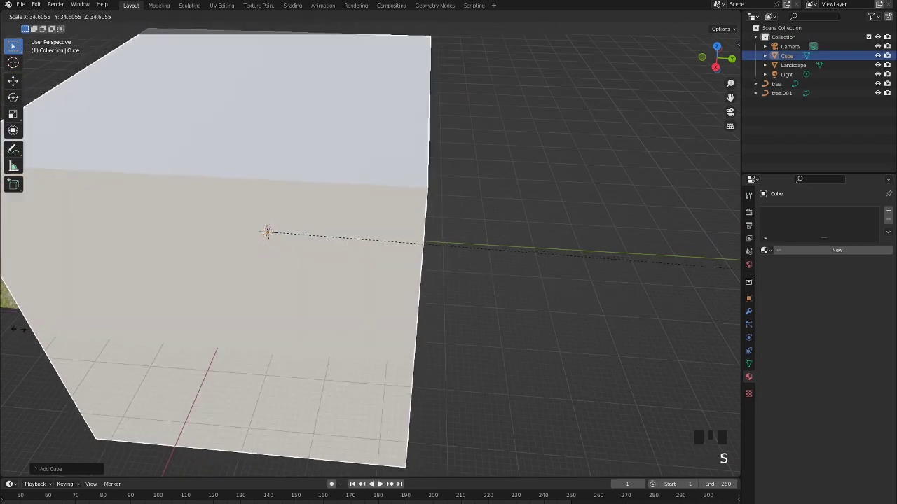
{"action": "scroll", "scroll_direction": "up", "scroll_amount": 3}
{"action": "left_click_drag", "start_coordinate": [423, 301], "coordinate": [534, 260]}
{"action": "scroll", "scroll_direction": "down", "scroll_amount": 3}
{"action": "left_click_drag", "start_coordinate": [503, 284], "coordinate": [537, 413]}
{"action": "key", "text": "s"}
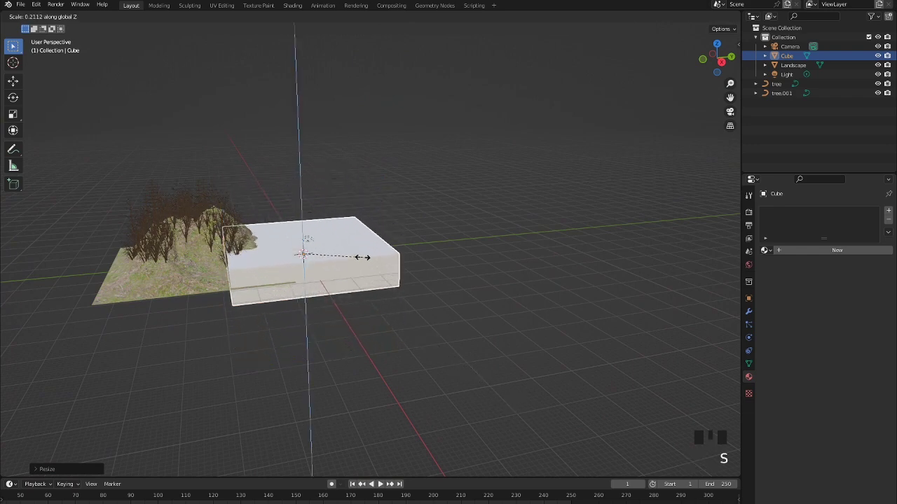
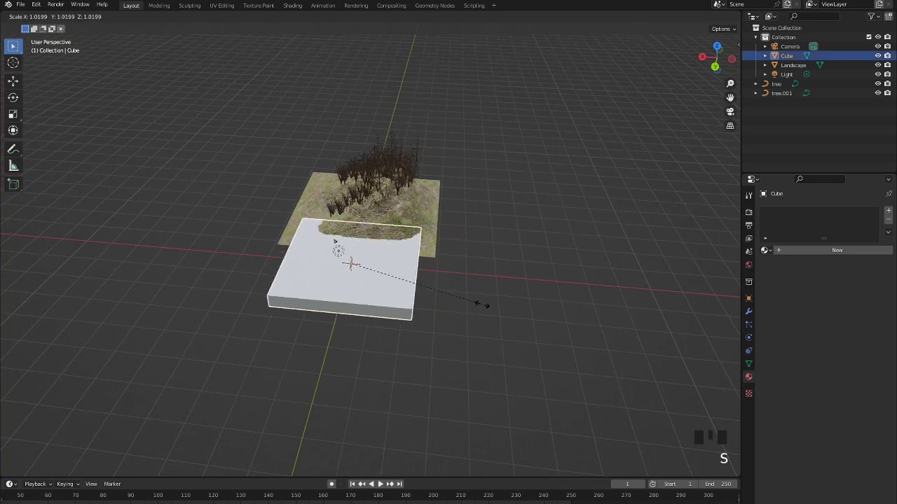
Stretch the slab along X and shift it to cover the whole landscape.
{"action": "key", "text": "s"}
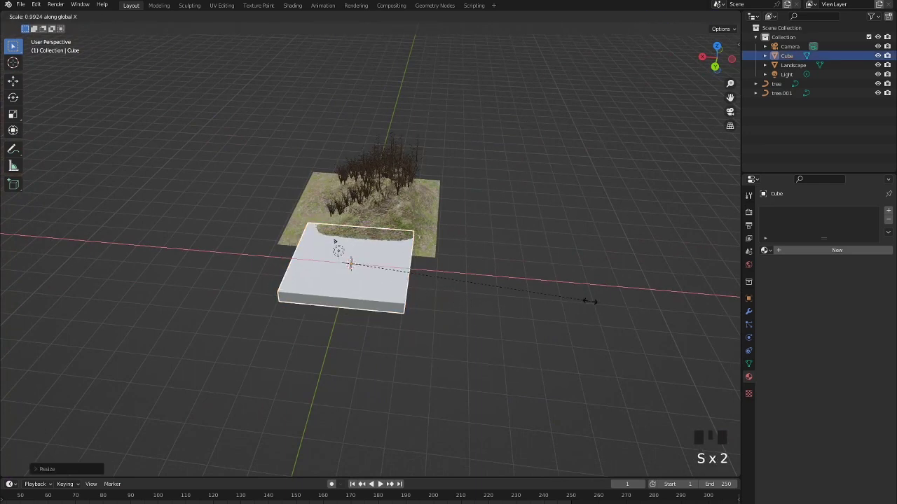
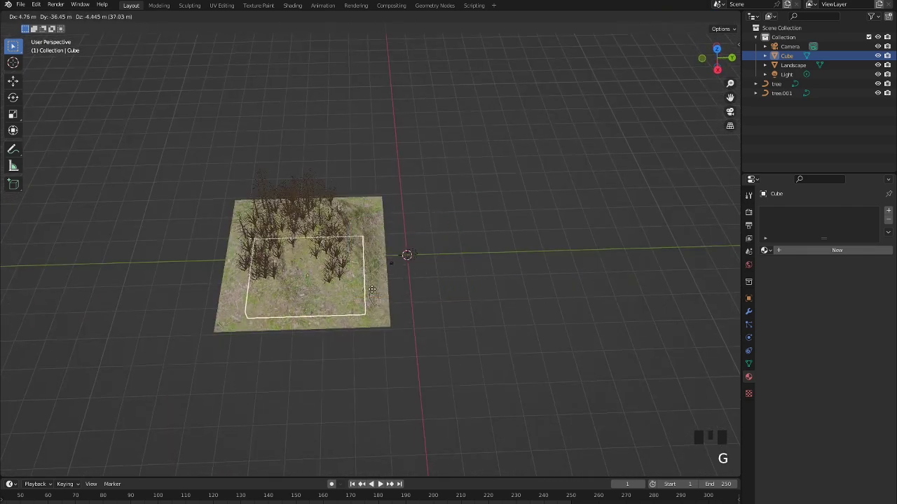
{"action": "key", "text": "g"}
{"action": "scroll", "scroll_direction": "up", "scroll_amount": 3}
{"action": "left_click_drag", "start_coordinate": [339, 337], "coordinate": [415, 303]}
{"action": "scroll", "scroll_direction": "up", "scroll_amount": 3}
{"action": "left_click_drag", "start_coordinate": [417, 316], "coordinate": [455, 287]}
{"action": "key", "text": "s"}
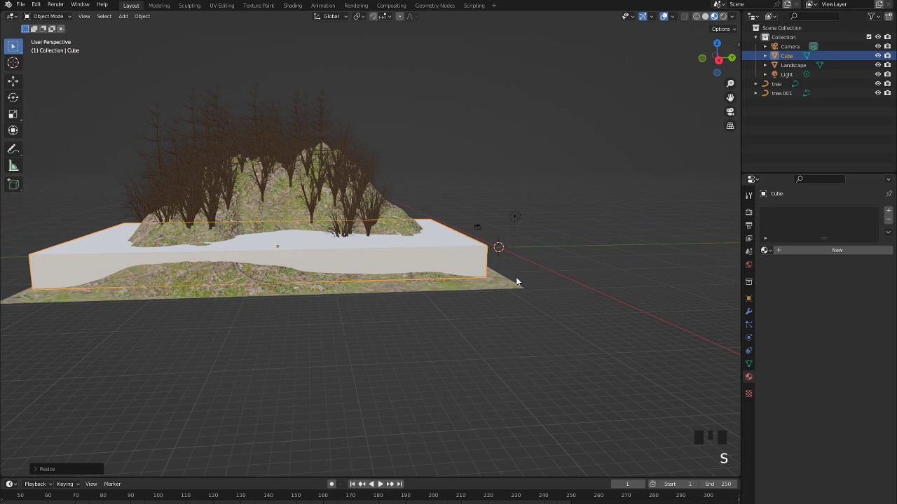
{"action": "key", "text": "g"}
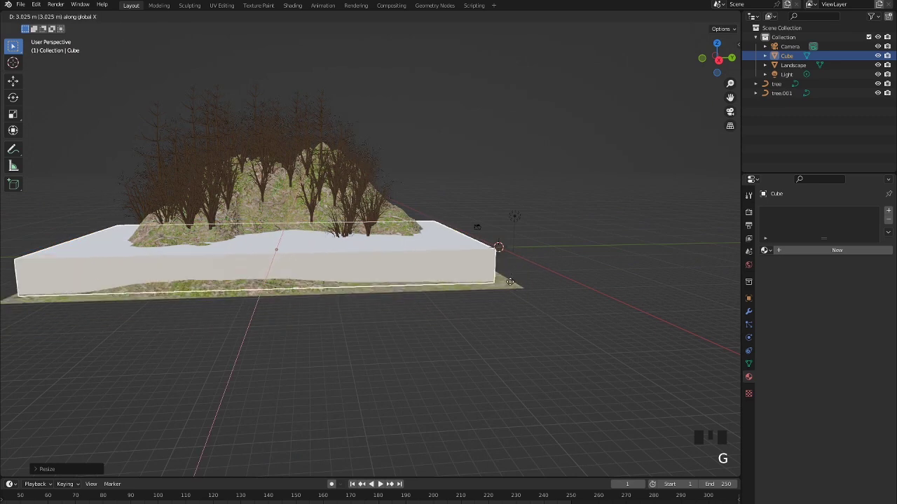
{"action": "key", "text": "g"}
Give the slab a new material, Material.001, in Material Properties.
{"action": "left_click", "coordinate": [537, 234]}
{"action": "scroll", "scroll_direction": "up", "scroll_amount": 3}
{"action": "left_click_drag", "start_coordinate": [463, 314], "coordinate": [443, 258]}
{"action": "left_click", "coordinate": [443, 259]}
{"action": "left_click_drag", "start_coordinate": [578, 325], "coordinate": [854, 250]}
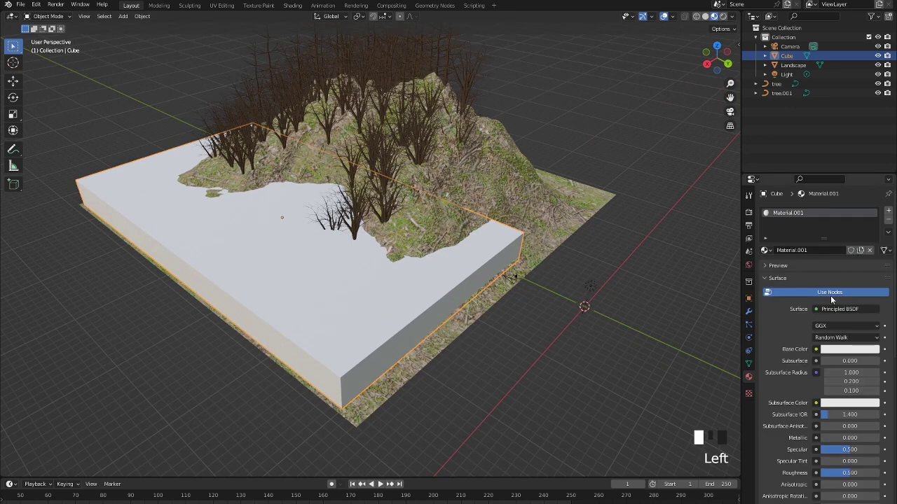
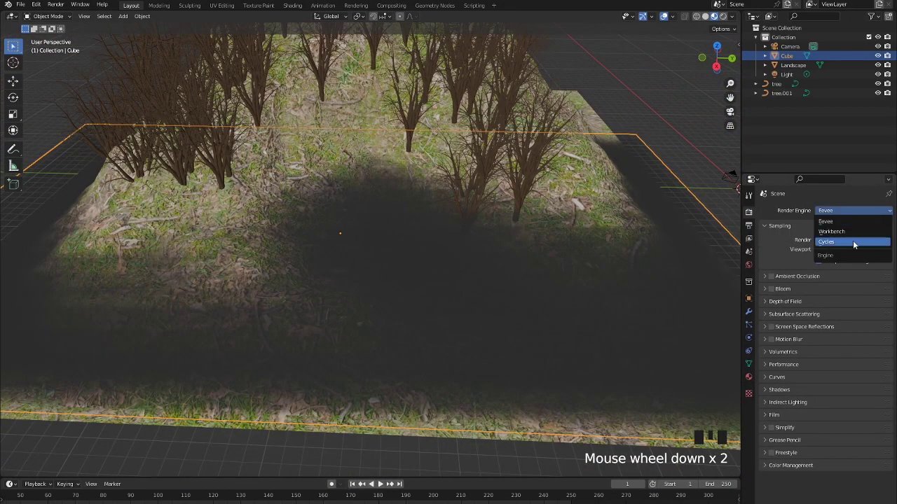
Switch the render engine from Eevee to Cycles.
{"action": "left_click_drag", "start_coordinate": [853, 249], "coordinate": [726, 22]}
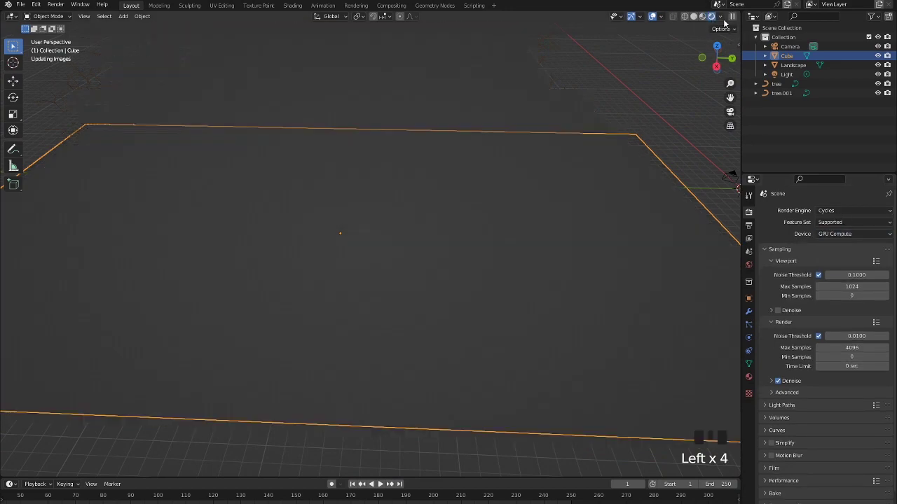
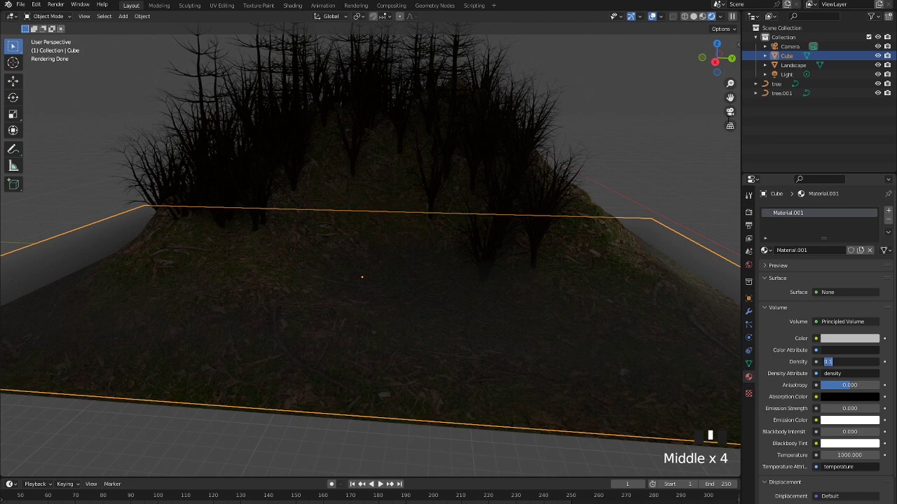
Enter camera view of the fog-shrouded scene.
{"action": "left_click", "coordinate": [732, 119]}
Raise the camera view's Clip End in the N-panel View tab so the forest becomes visible.
{"action": "left_click", "coordinate": [728, 117]}
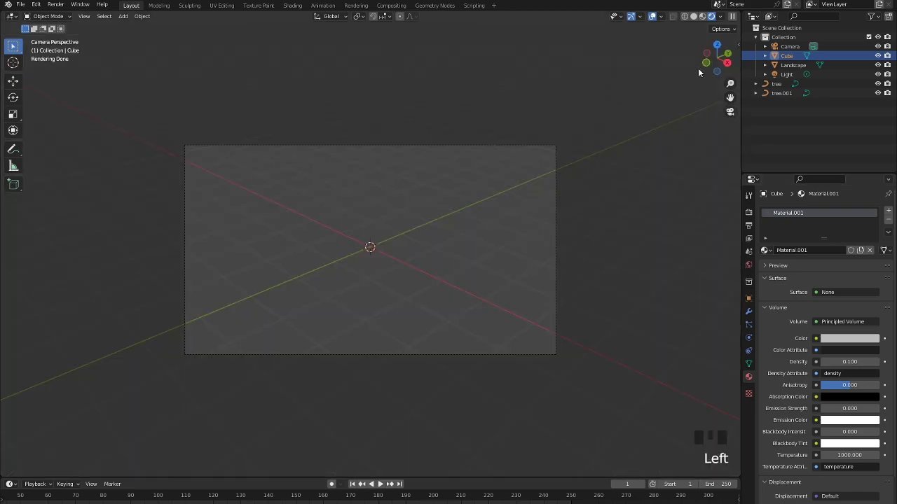
{"action": "key", "text": "n"}
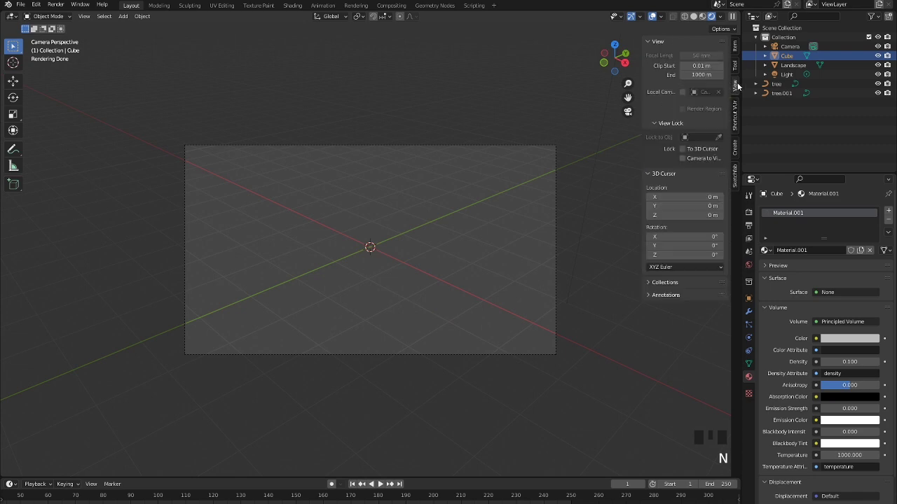
{"action": "left_click_drag", "start_coordinate": [686, 160], "coordinate": [611, 154]}
{"action": "key", "text": "n"}
Navigate the camera view until the foggy forested hill fills the rendered frame.
{"action": "scroll", "scroll_direction": "down", "scroll_amount": 3}
{"action": "scroll", "scroll_direction": "up", "scroll_amount": 3}
{"action": "left_click_drag", "start_coordinate": [423, 294], "coordinate": [458, 306]}
{"action": "scroll", "scroll_direction": "up", "scroll_amount": 3}
{"action": "left_click_drag", "start_coordinate": [422, 339], "coordinate": [413, 318]}
{"action": "scroll", "scroll_direction": "up", "scroll_amount": 3}
{"action": "middle_click", "coordinate": [411, 318]}
{"action": "scroll", "scroll_direction": "down", "scroll_amount": 3}
{"action": "left_click_drag", "start_coordinate": [412, 312], "coordinate": [413, 312]}
{"action": "scroll", "scroll_direction": "down", "scroll_amount": 3}
{"action": "scroll", "scroll_direction": "up", "scroll_amount": 3}
{"action": "scroll", "scroll_direction": "down", "scroll_amount": 3}
{"action": "left_click_drag", "start_coordinate": [414, 321], "coordinate": [415, 330]}
{"action": "scroll", "scroll_direction": "up", "scroll_amount": 3}
{"action": "scroll", "scroll_direction": "down", "scroll_amount": 3}
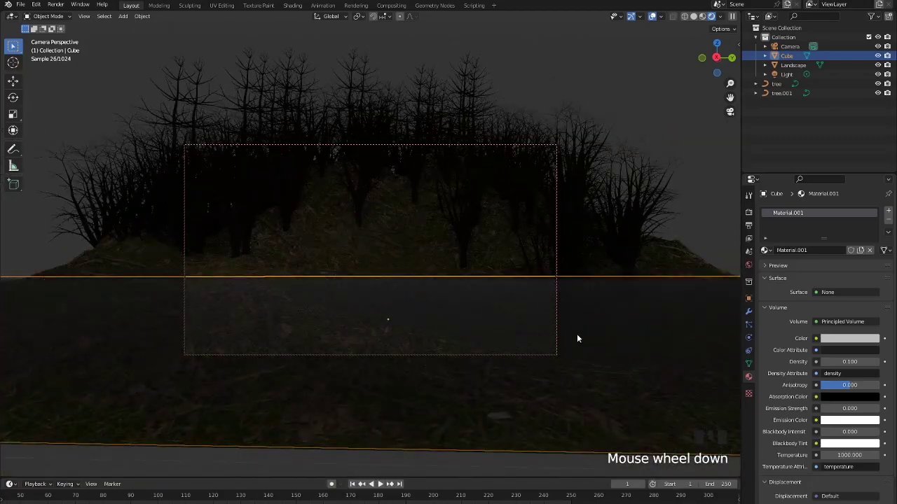
Lift the fog cube along Z, stretch it taller, and raise Volume Density from 0.1 to 0.23.
{"action": "key", "text": "g"}
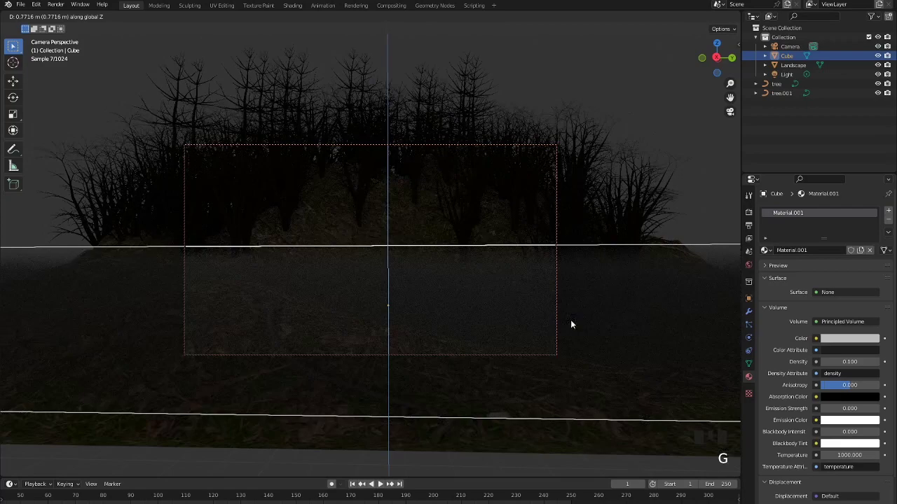
{"action": "key", "text": "s"}
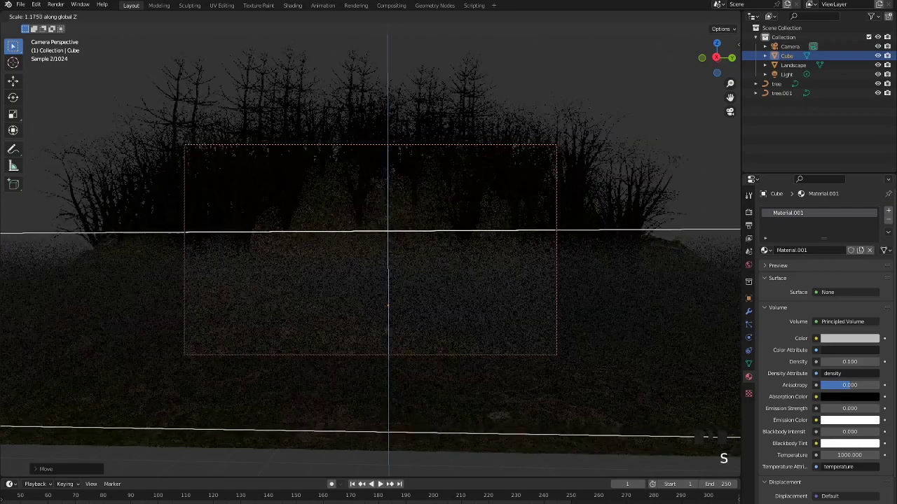
{"action": "left_click_drag", "start_coordinate": [539, 361], "coordinate": [537, 388]}
{"action": "key", "text": "s"}
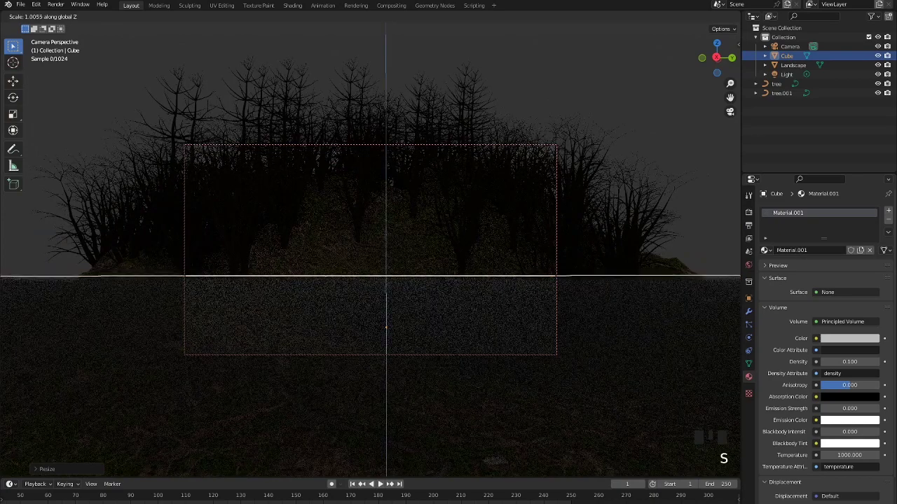
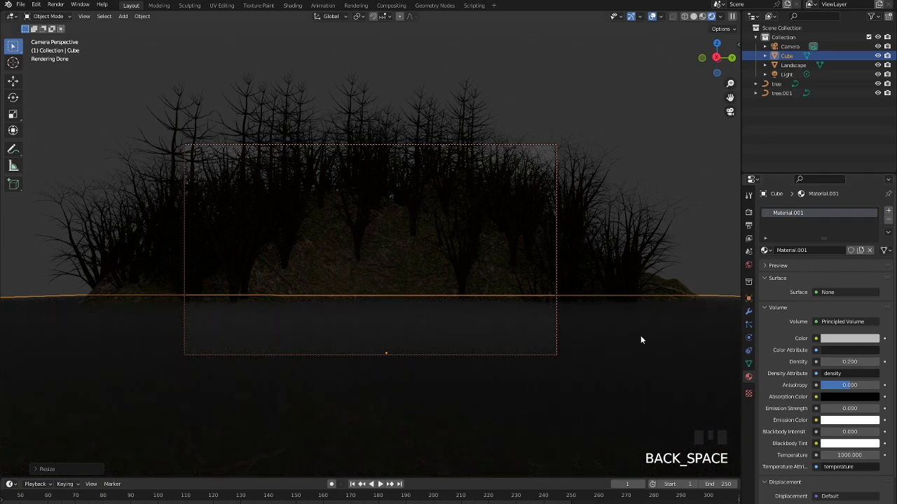
{"action": "scroll", "scroll_direction": "down", "scroll_amount": 3}
{"action": "scroll", "scroll_direction": "up", "scroll_amount": 3}
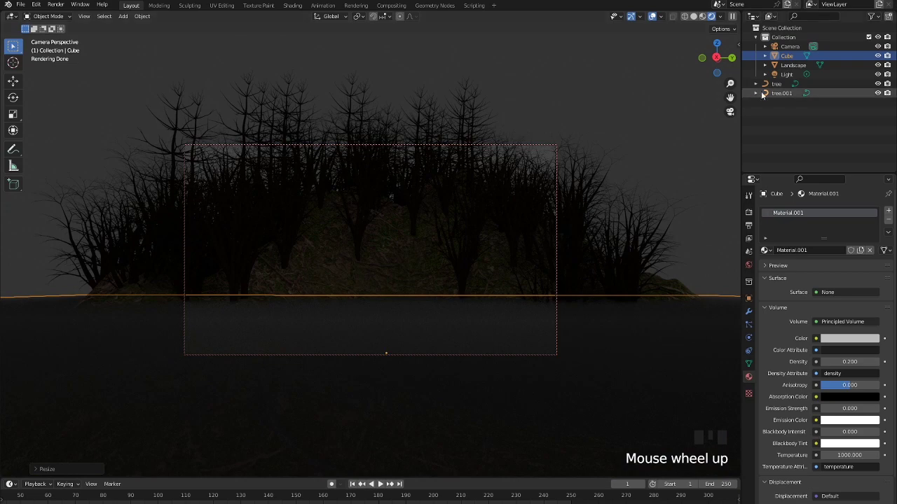
Select the camera, showing its 50 mm perspective lens properties.
{"action": "left_click", "coordinate": [791, 44]}
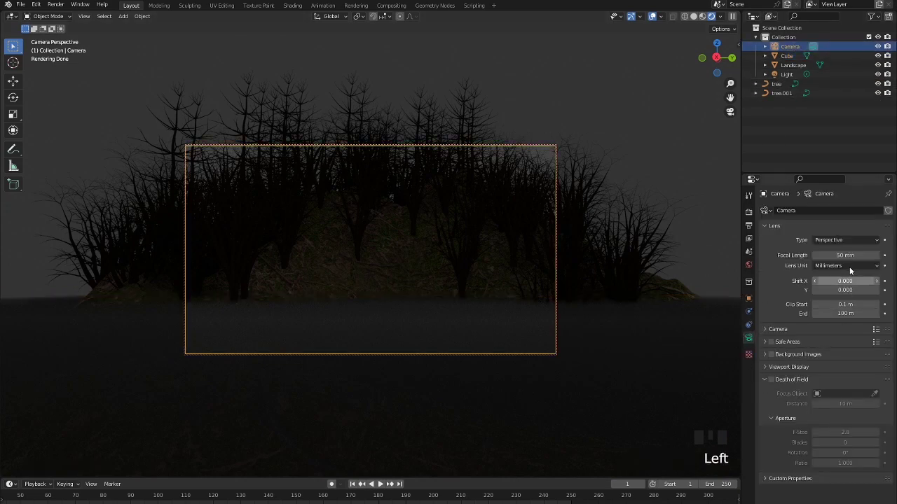
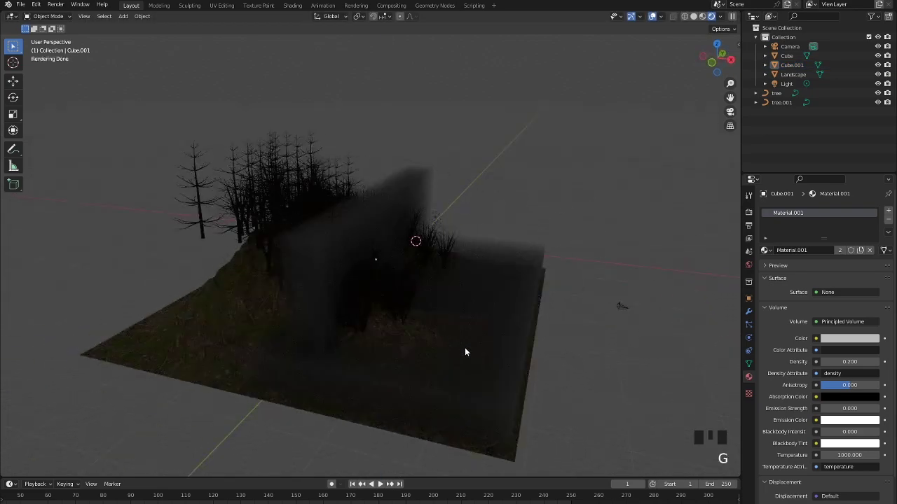
Slide the fog slab Cube.001 sideways along X across the landscape.
{"action": "left_click", "coordinate": [334, 266]}
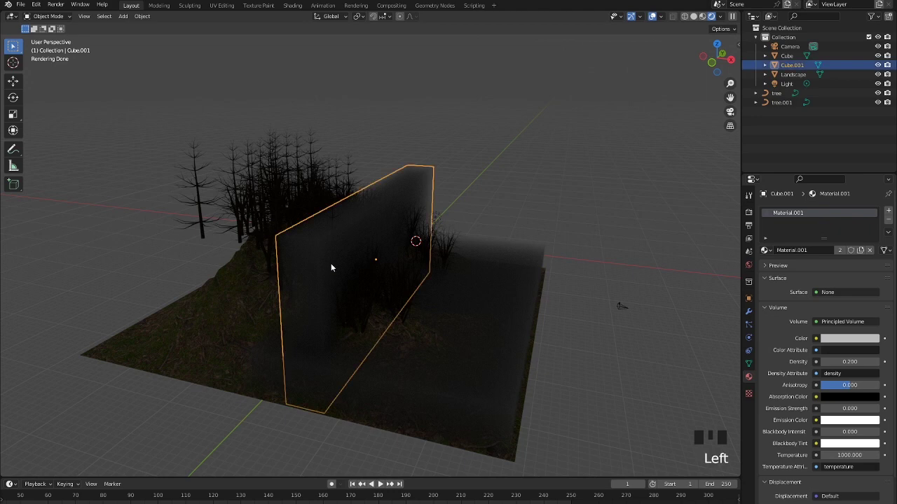
{"action": "key", "text": "g"}
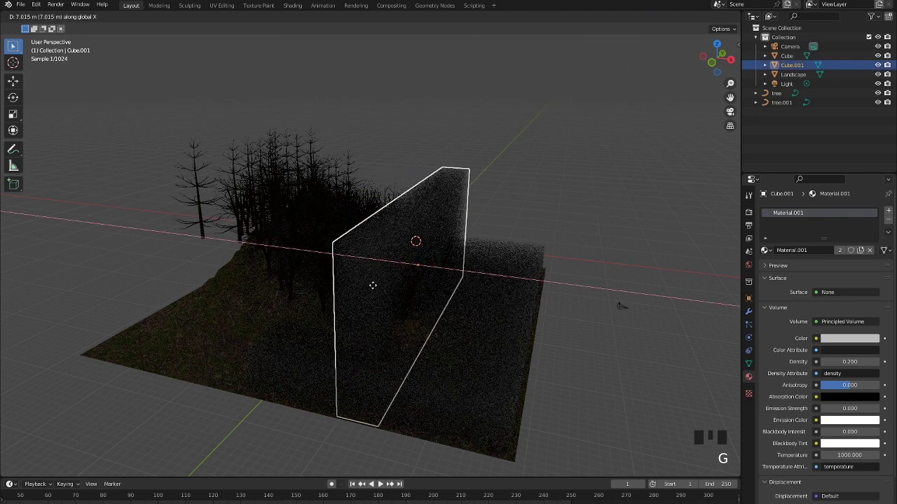
{"action": "left_click_drag", "start_coordinate": [574, 235], "coordinate": [589, 223]}
Check the fog through the camera, then orbit around and above the landscape to inspect it.
{"action": "left_click", "coordinate": [730, 115]}
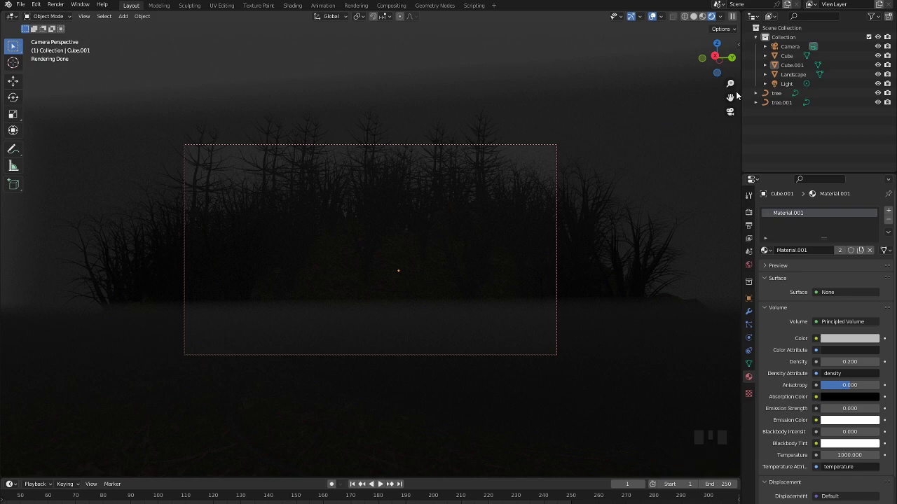
{"action": "left_click", "coordinate": [732, 117]}
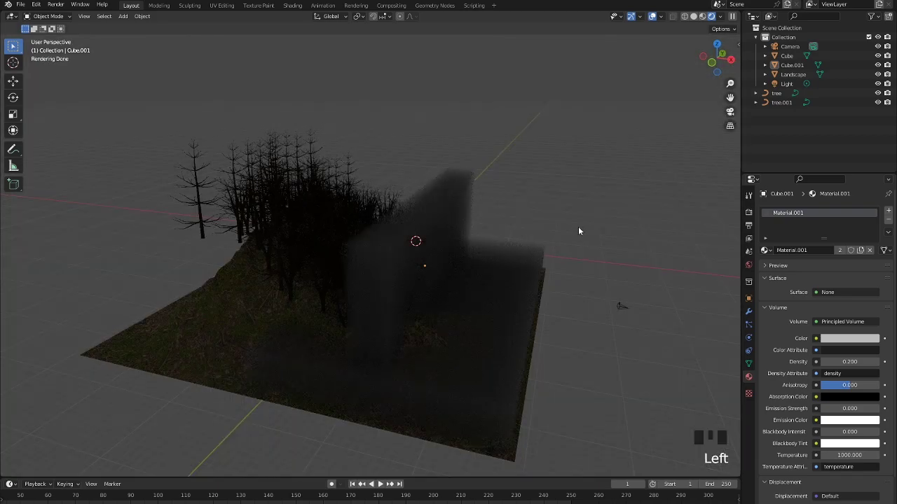
{"action": "left_click_drag", "start_coordinate": [573, 242], "coordinate": [403, 239]}
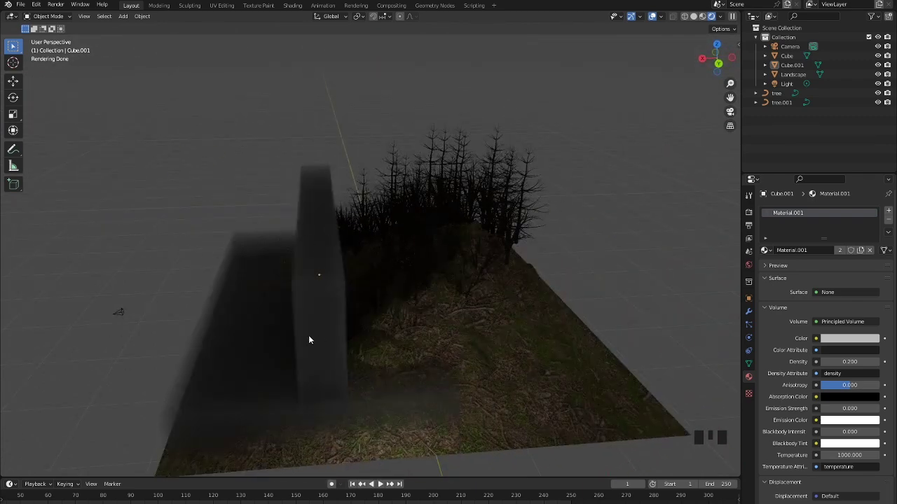
{"action": "left_click_drag", "start_coordinate": [466, 329], "coordinate": [482, 245]}
Add an orange 10000 W point light and place a copy of it among the trees.
{"action": "key", "text": "shift+a"}
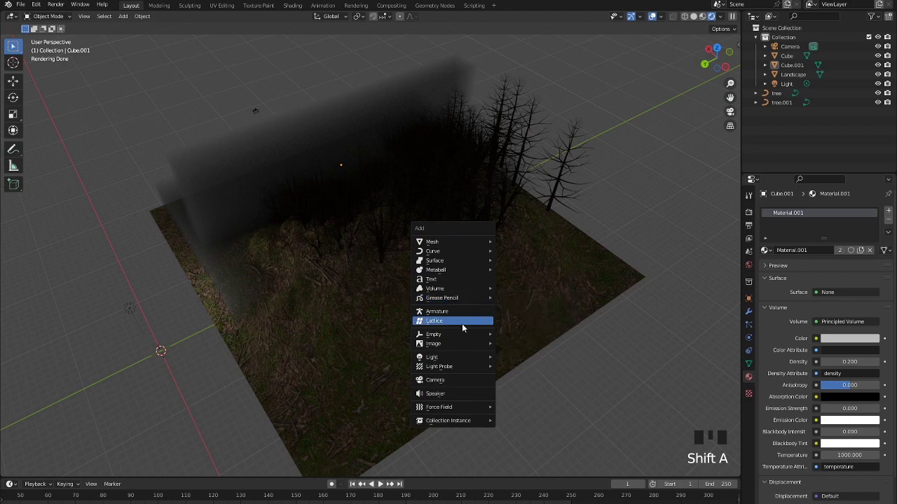
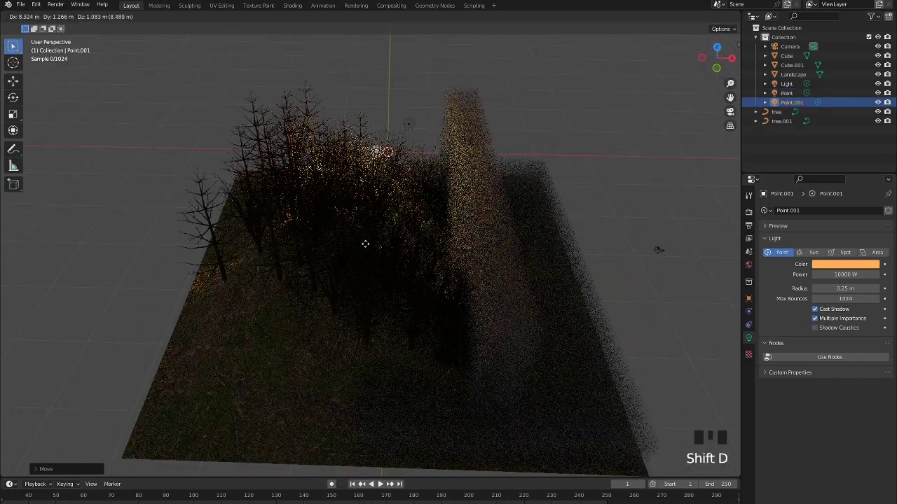
{"action": "key", "text": "g"}
{"action": "key", "text": "g"}
{"action": "left_click_drag", "start_coordinate": [393, 367], "coordinate": [392, 231]}
Duplicate the point light again and raise the third light up among the trees.
{"action": "key", "text": "shift+d"}
{"action": "key", "text": "g"}
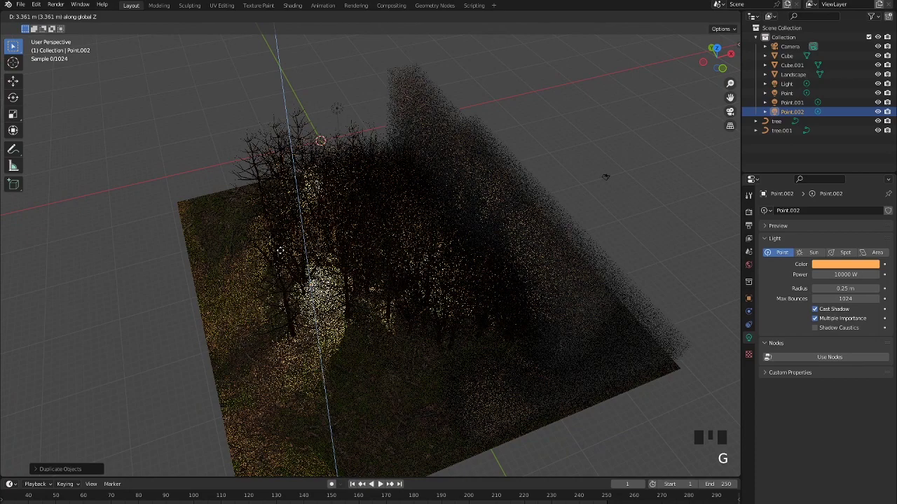
{"action": "left_click_drag", "start_coordinate": [601, 282], "coordinate": [734, 113]}
View the warm glow of the lights through the camera, then leave camera view to look around.
{"action": "left_click", "coordinate": [734, 113]}
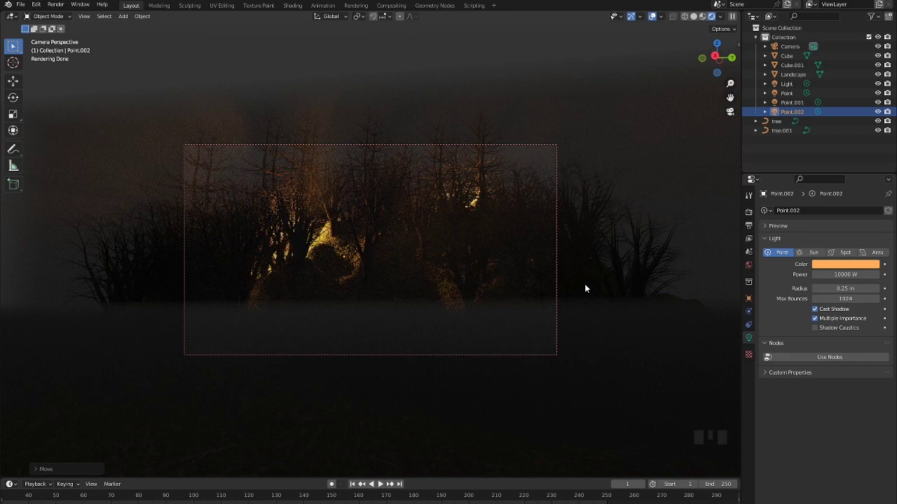
{"action": "left_click_drag", "start_coordinate": [597, 218], "coordinate": [602, 221]}
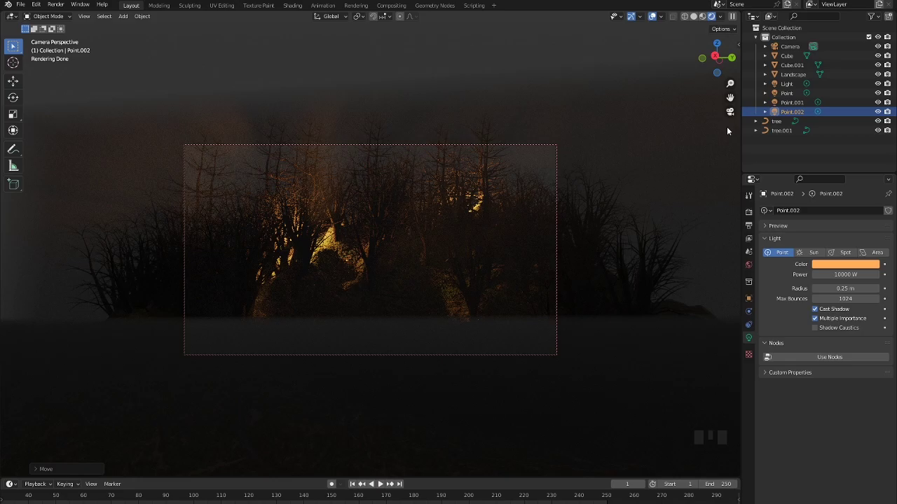
{"action": "left_click", "coordinate": [738, 115]}
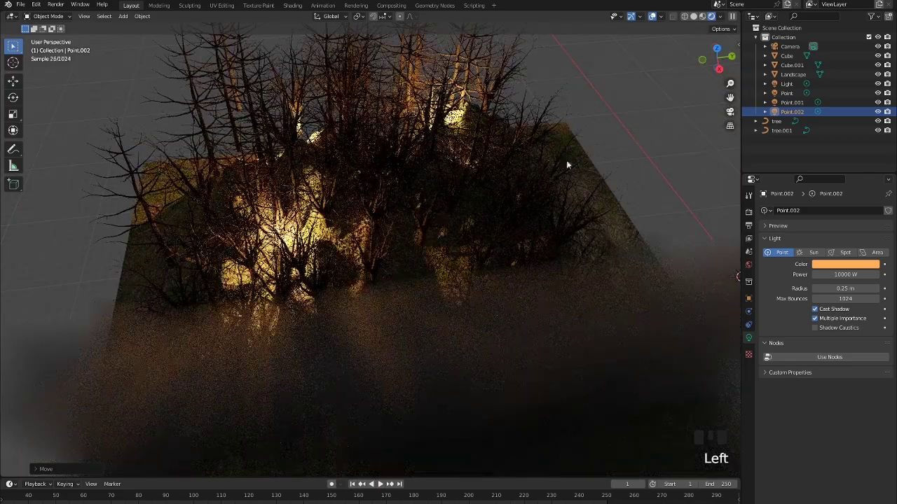
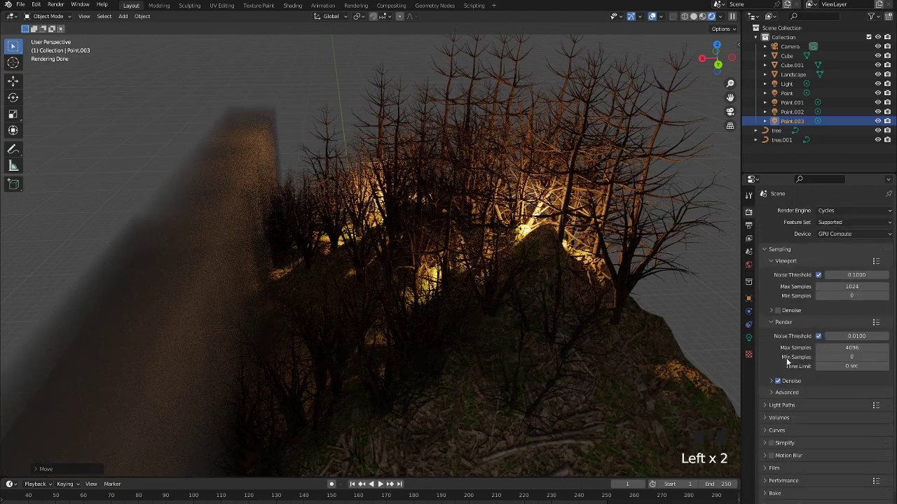
Enable Denoise for the viewport preview in Render Properties sampling.
{"action": "left_click", "coordinate": [780, 311]}
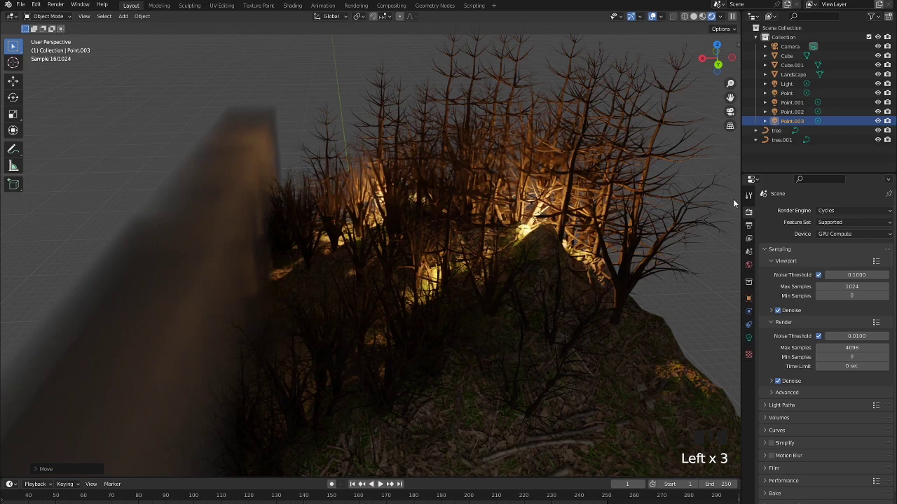
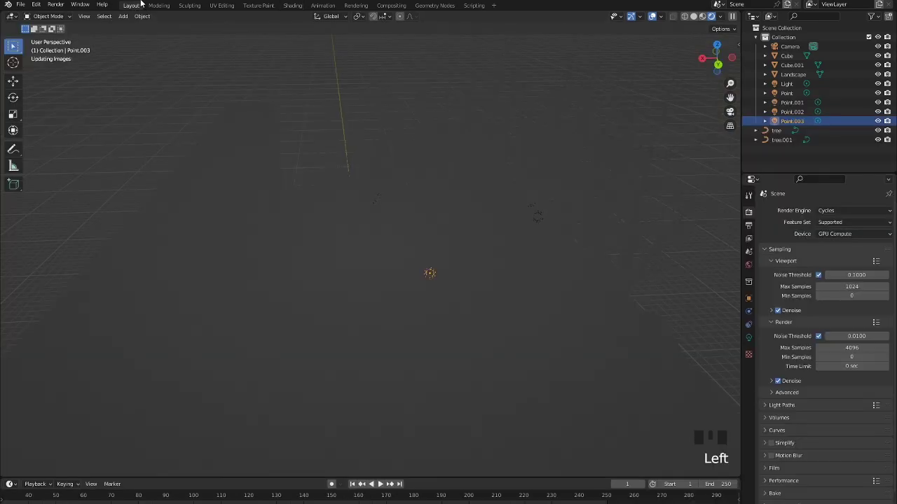
Select all objects and rotate the scene around Z so the starry sky sits behind the forest in camera view.
{"action": "scroll", "scroll_direction": "down", "scroll_amount": 3}
{"action": "left_click_drag", "start_coordinate": [351, 205], "coordinate": [297, 185]}
{"action": "scroll", "scroll_direction": "down", "scroll_amount": 3}
{"action": "left_click_drag", "start_coordinate": [299, 197], "coordinate": [250, 212]}
{"action": "key", "text": "a"}
{"action": "left_click_drag", "start_coordinate": [229, 241], "coordinate": [672, 234]}
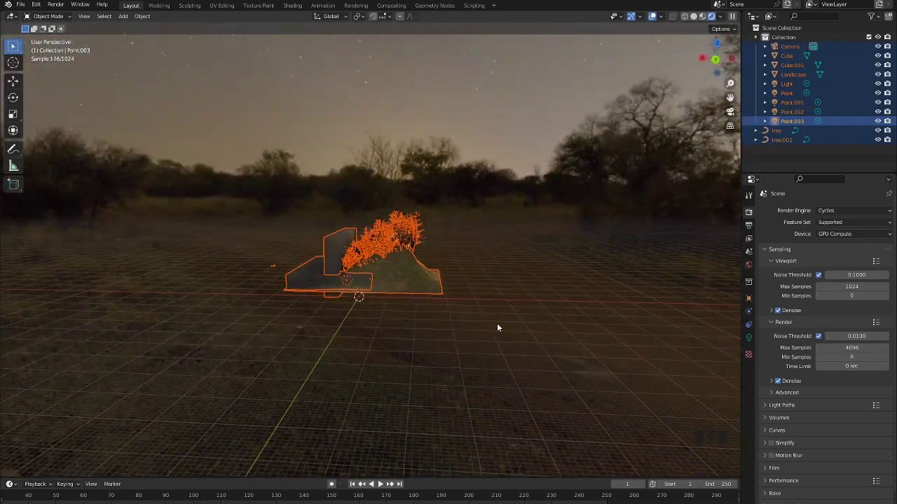
{"action": "key", "text": "r"}
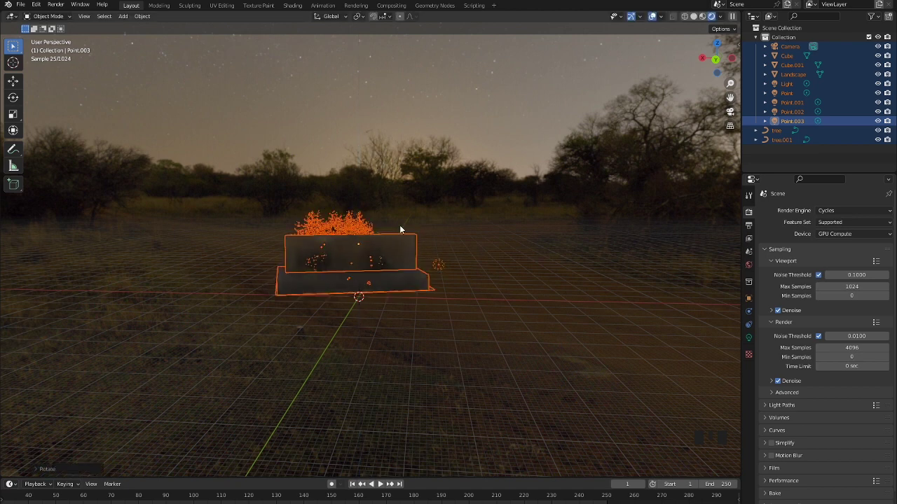
{"action": "left_click", "coordinate": [727, 115]}
Let the camera preview of the starry, fog-lit forest refine while adjusting the view.
{"action": "left_click", "coordinate": [732, 115]}
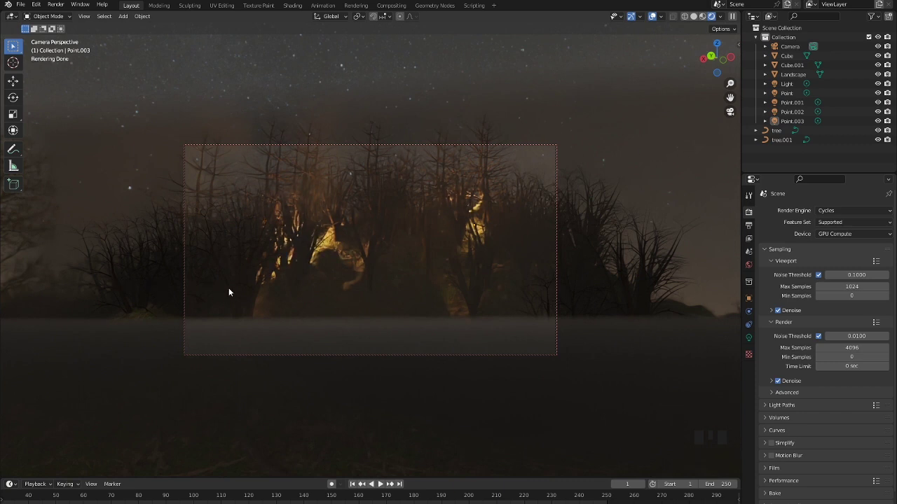
{"action": "scroll", "scroll_direction": "up", "scroll_amount": 3}
{"action": "scroll", "scroll_direction": "down", "scroll_amount": 3}
{"action": "left_click_drag", "start_coordinate": [231, 287], "coordinate": [250, 267]}
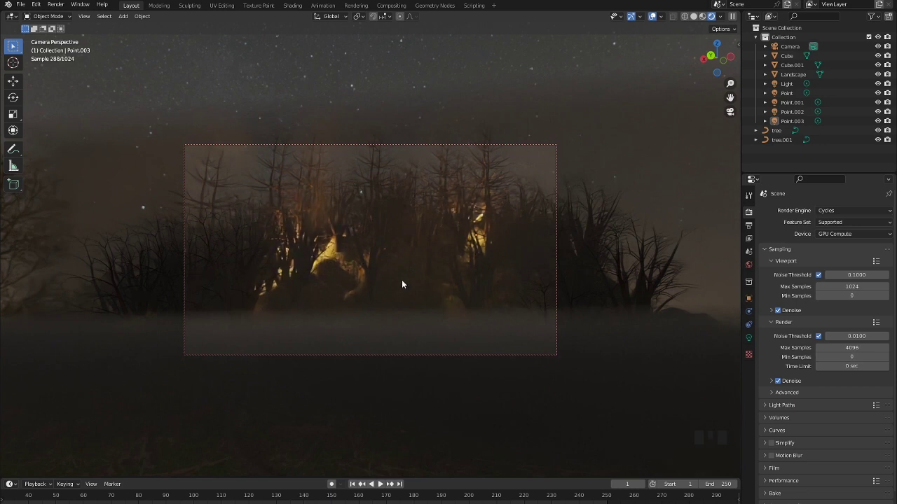